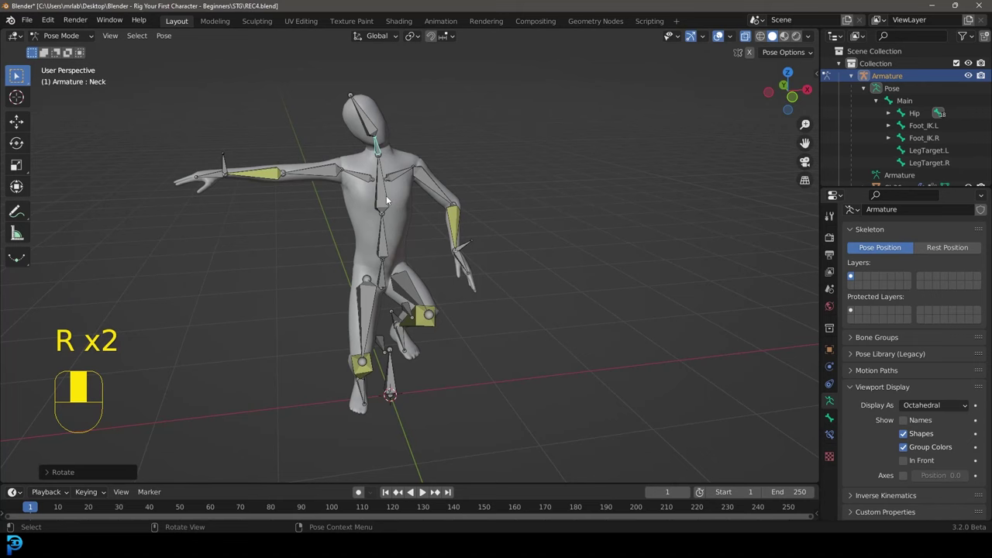
Select all bones and clear their location, rotation and scale back to the rest T-pose.
key(r)
click(211, 225)
key(g)
key(a)
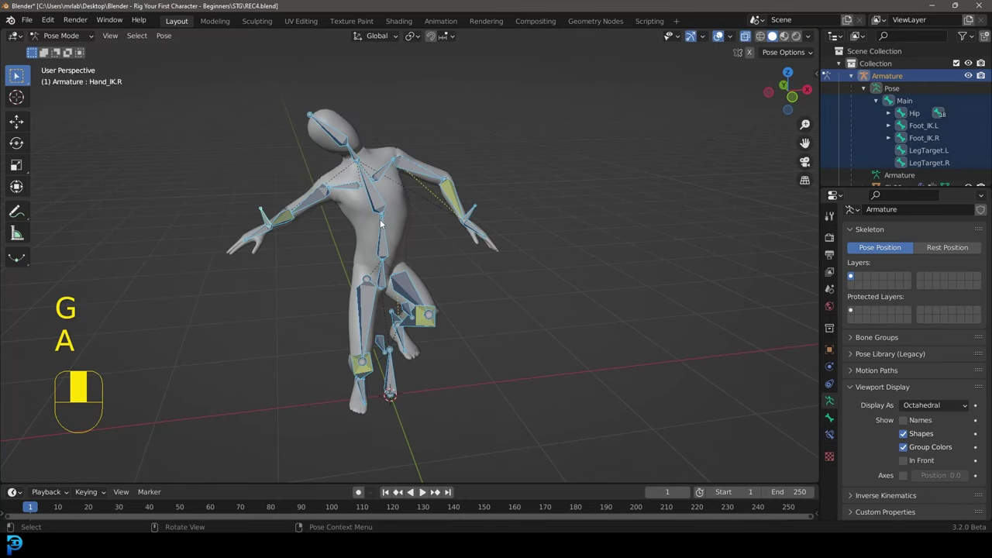
key(alt+g)
key(alt+r)
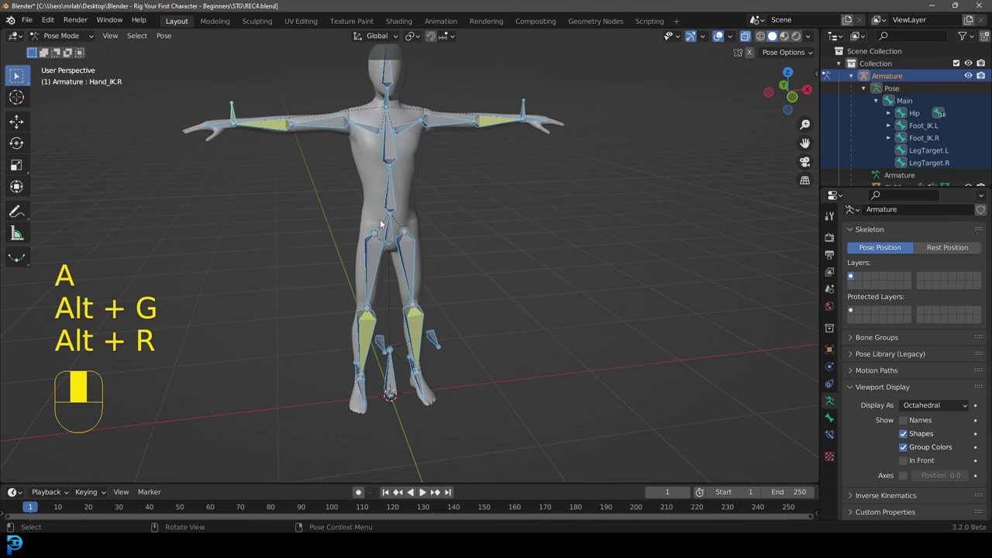
key(s)
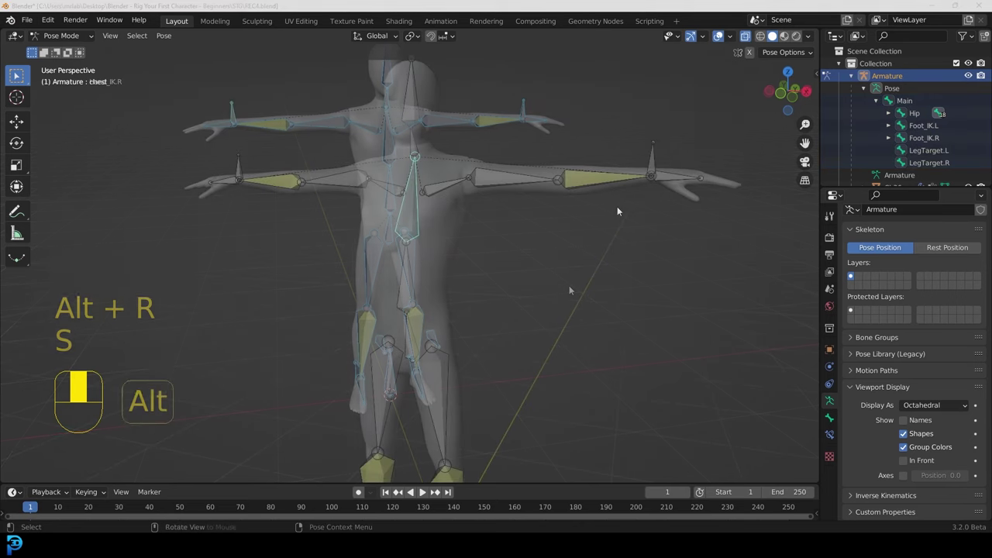
key(alt+s)
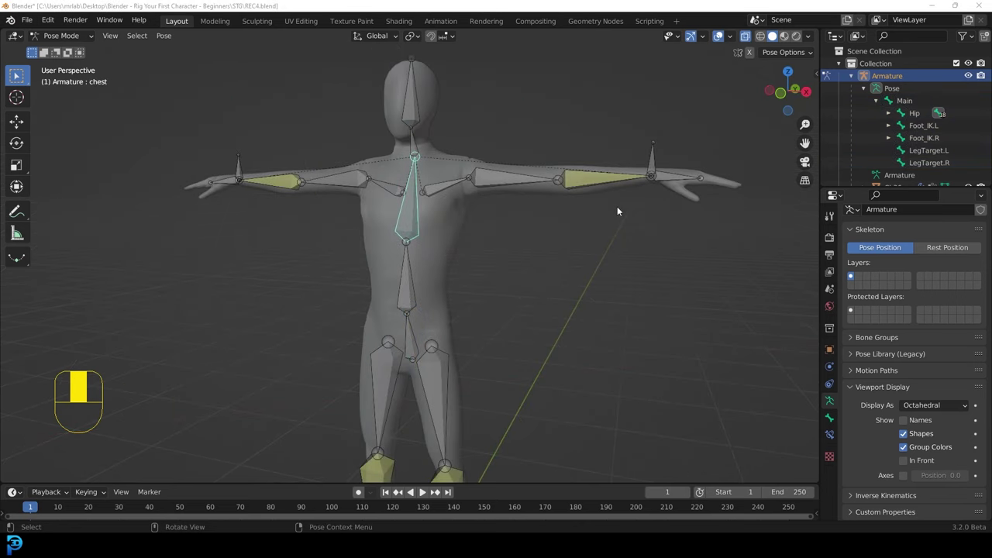
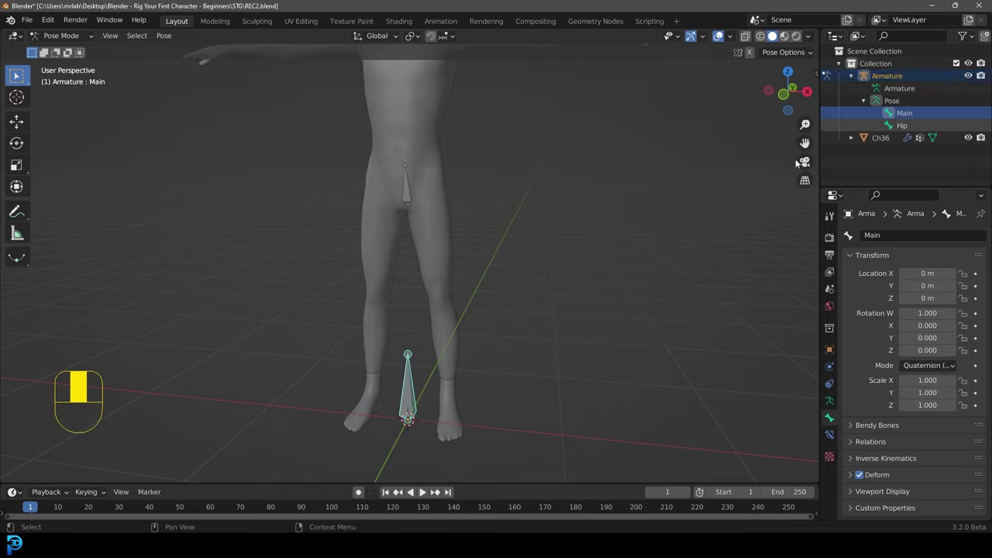
Adjust the view of the legs and select the Hip bone now nested under Main.
key(g)
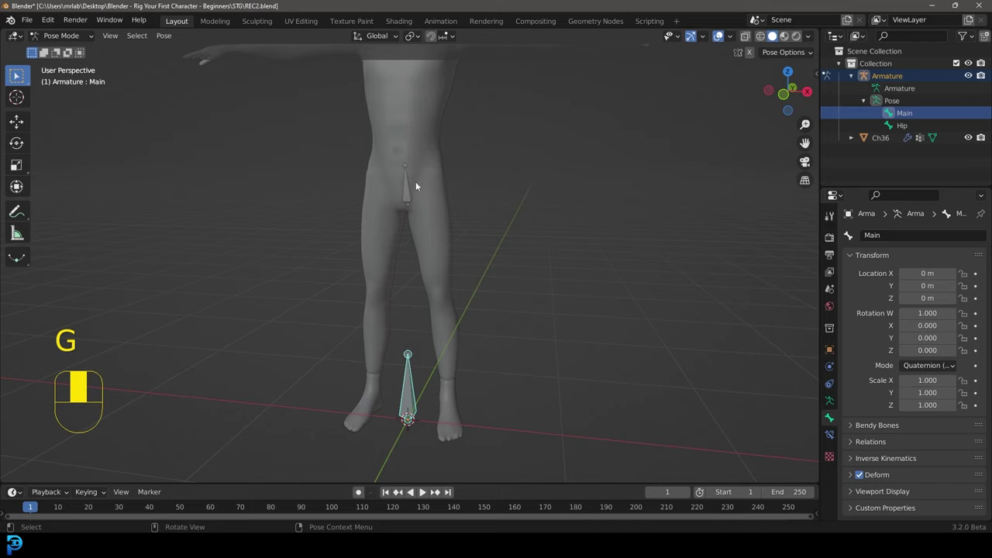
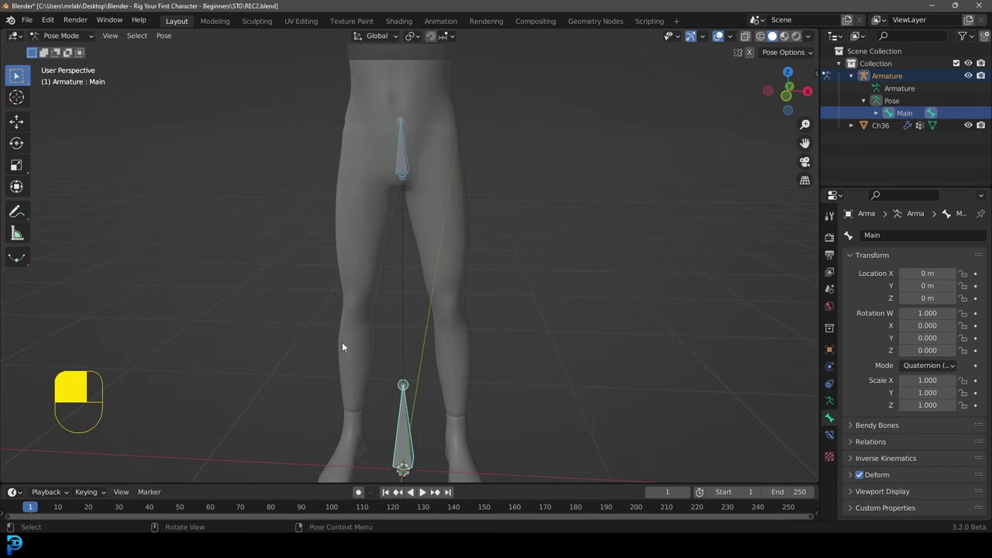
drag(409, 381, 880, 118)
click(880, 118)
drag(880, 118, 915, 128)
key(g)
click(915, 128)
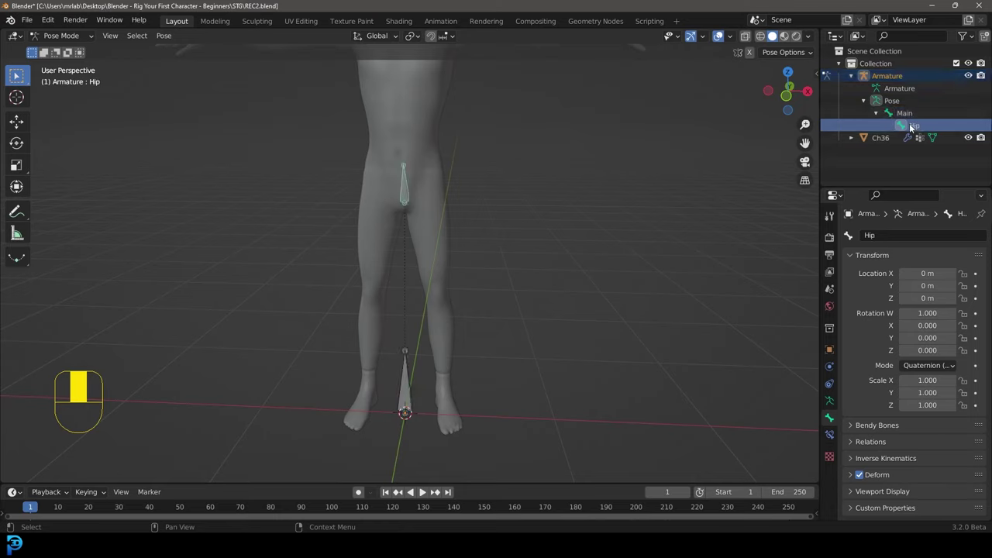
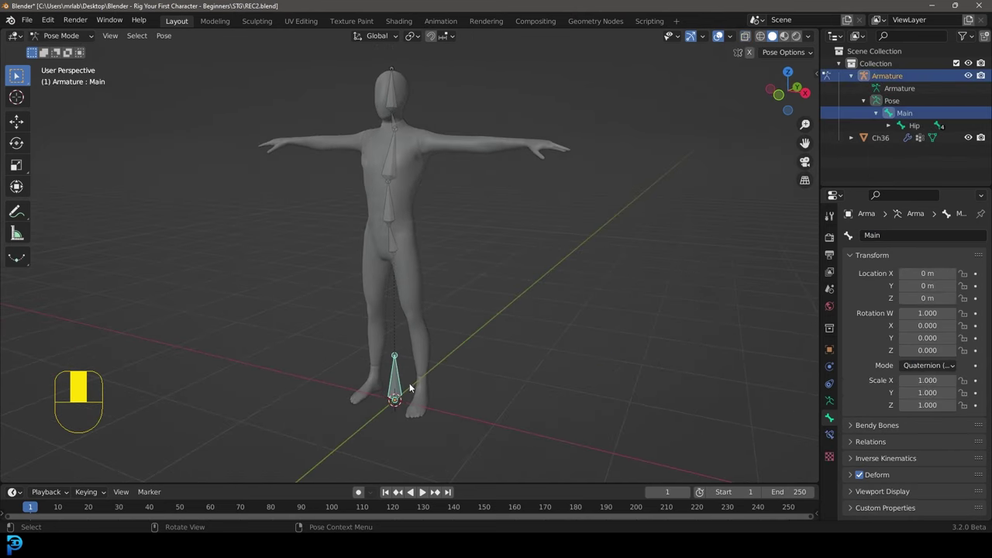
Check the spine chain in Pose Mode, select the chest bone and test moving and rotating it.
key(g)
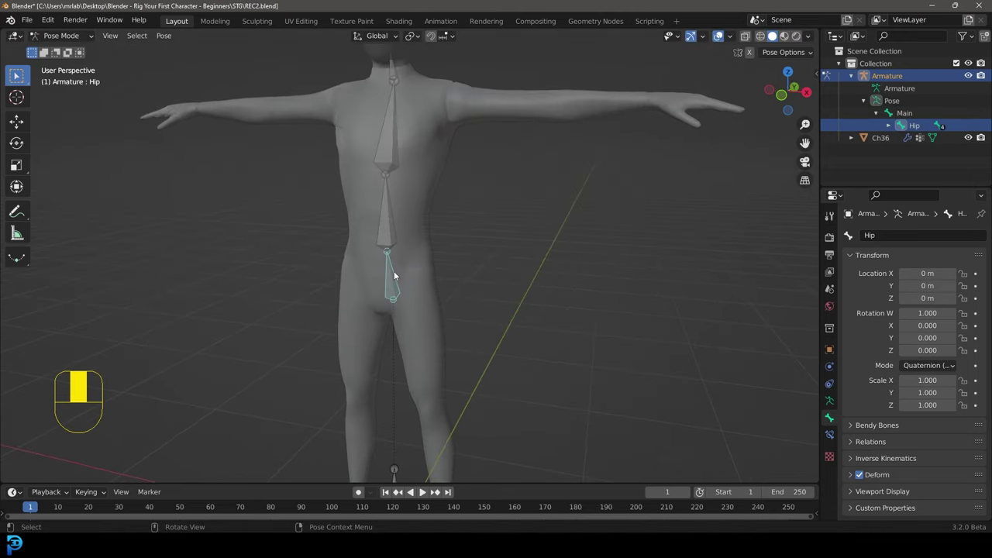
key(r)
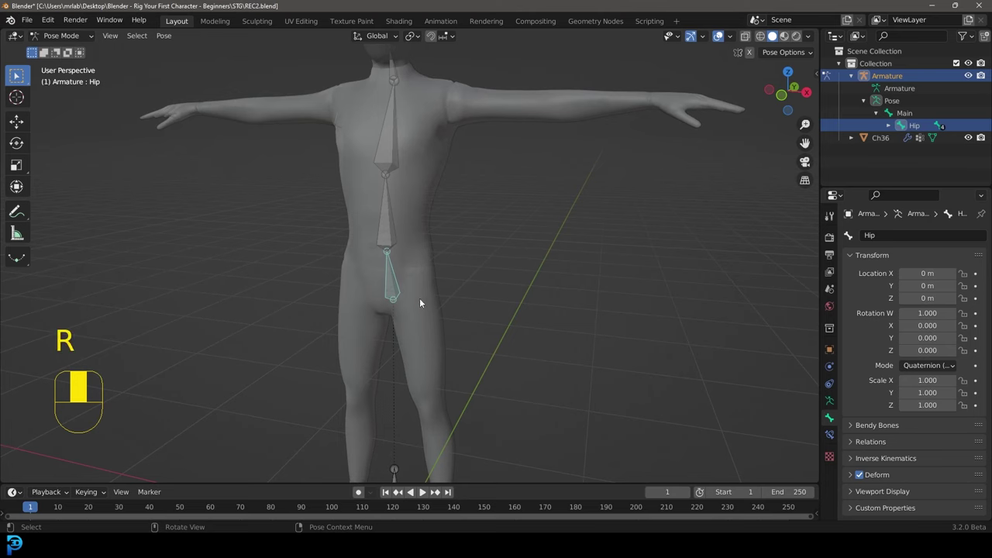
key(g)
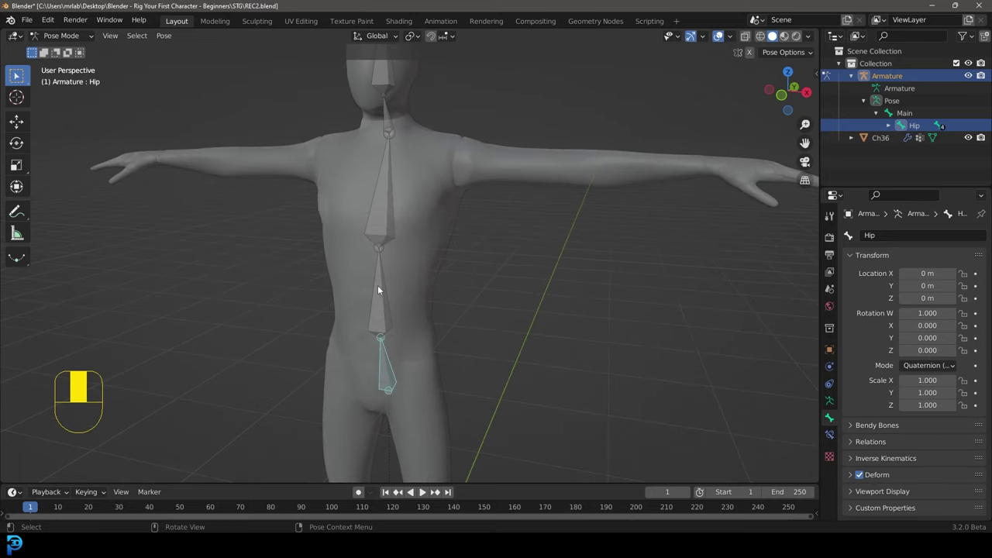
click(385, 305)
drag(386, 305, 384, 297)
drag(384, 297, 402, 242)
key(r)
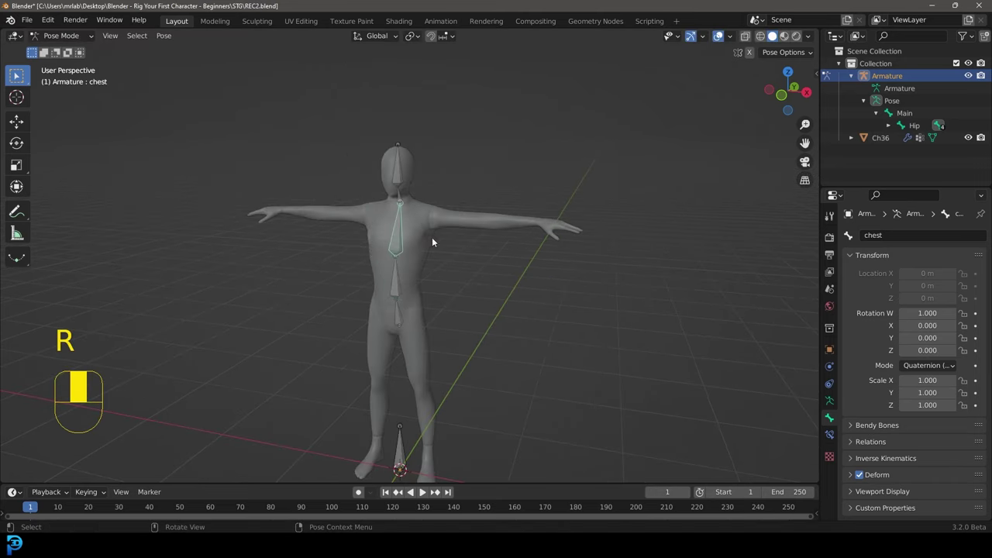
key(r)
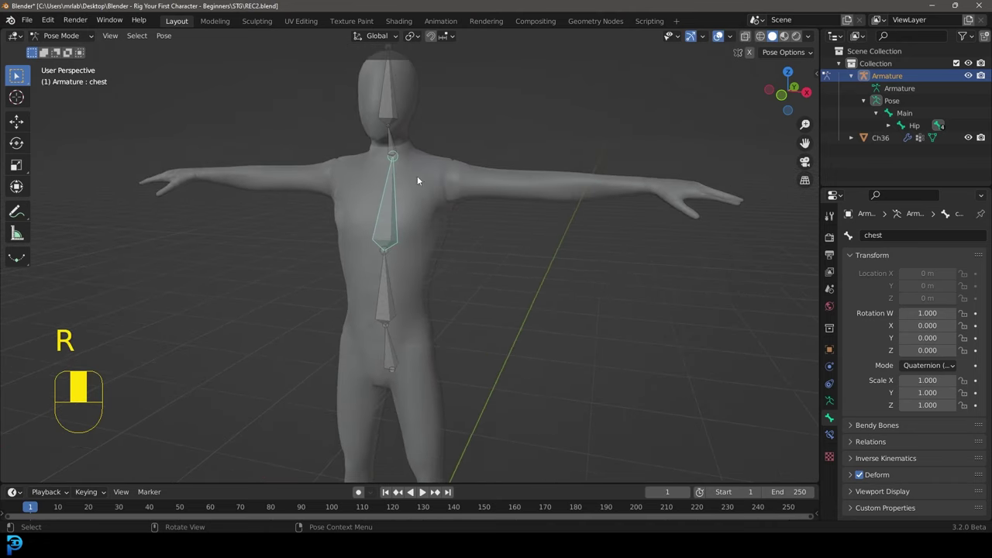
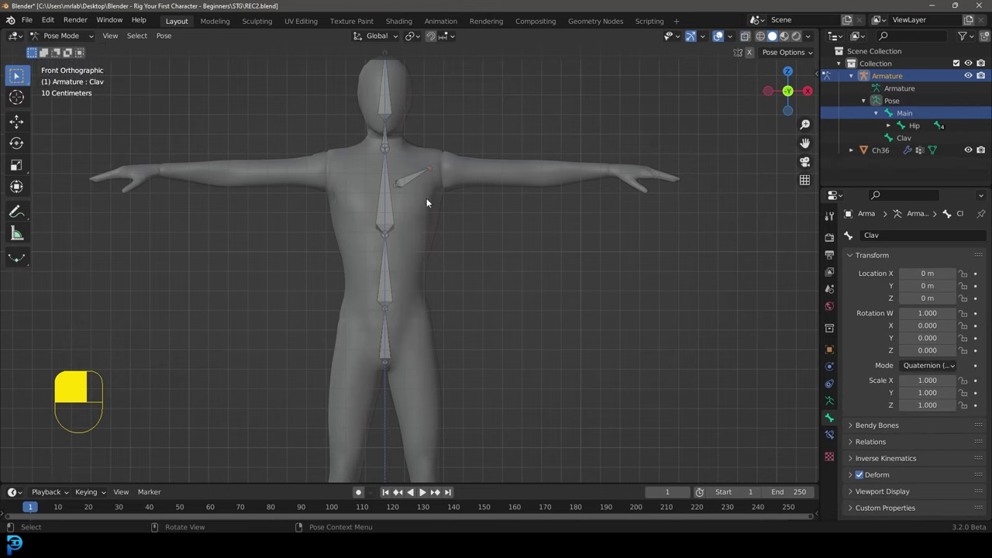
Move the Main root bone to confirm the whole rig follows it.
key(g)
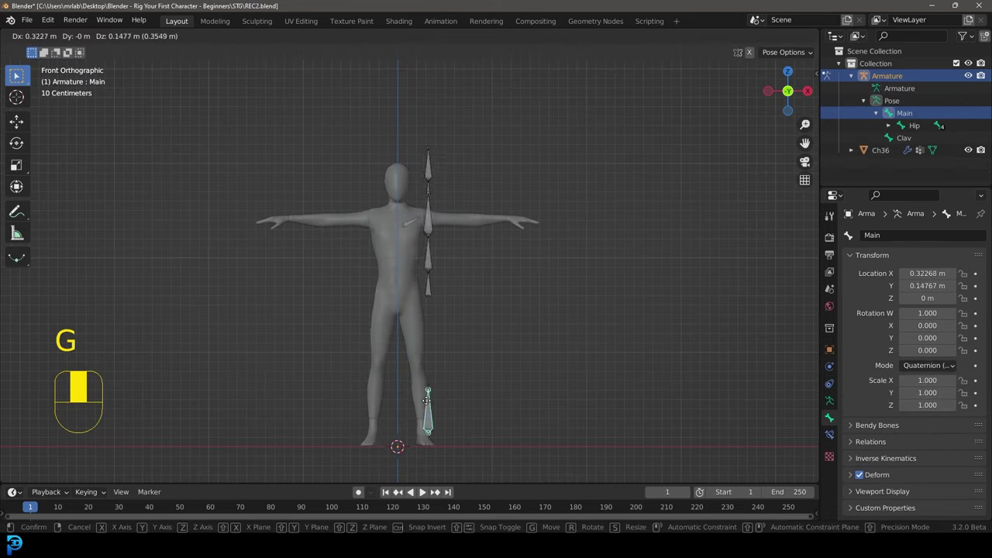
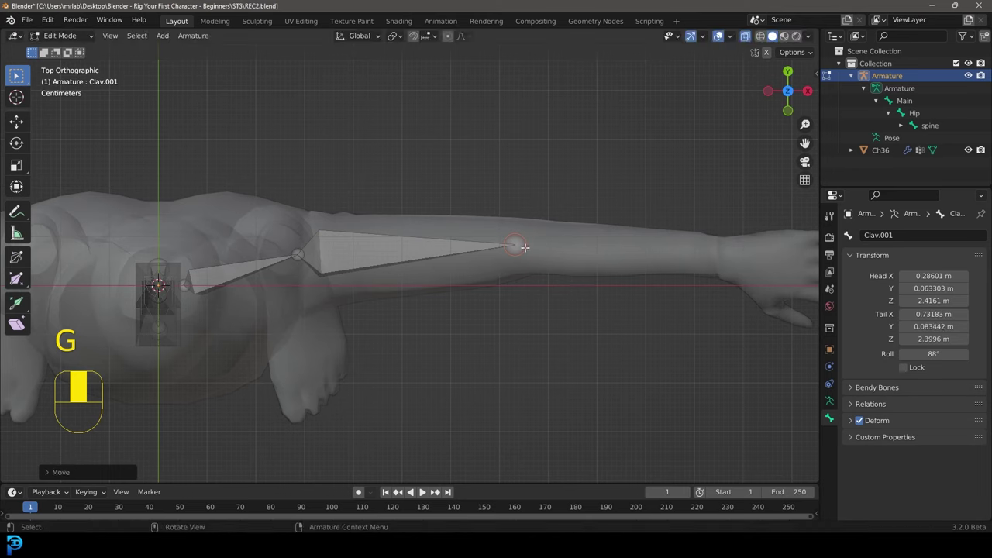
View the arm chain straight from the front.
key(KP_1)
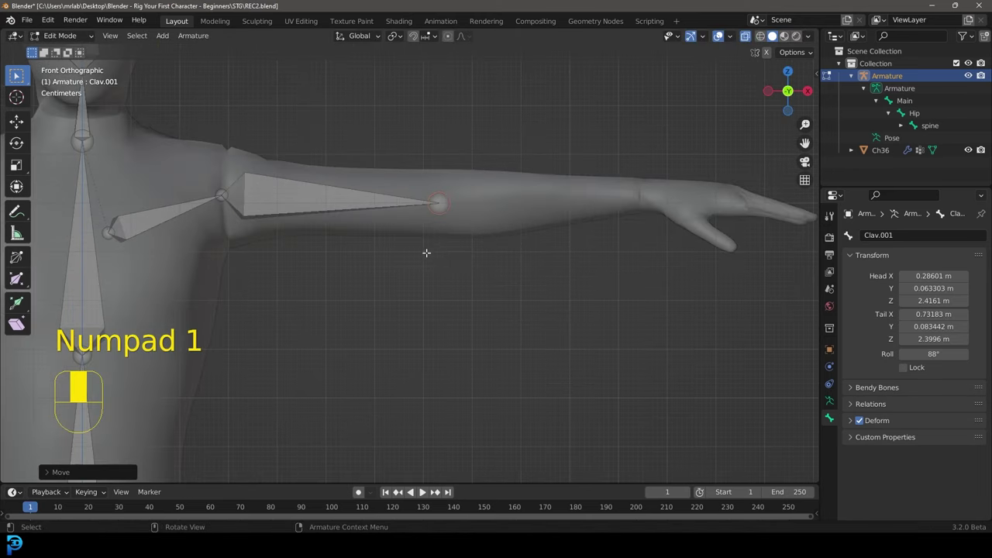
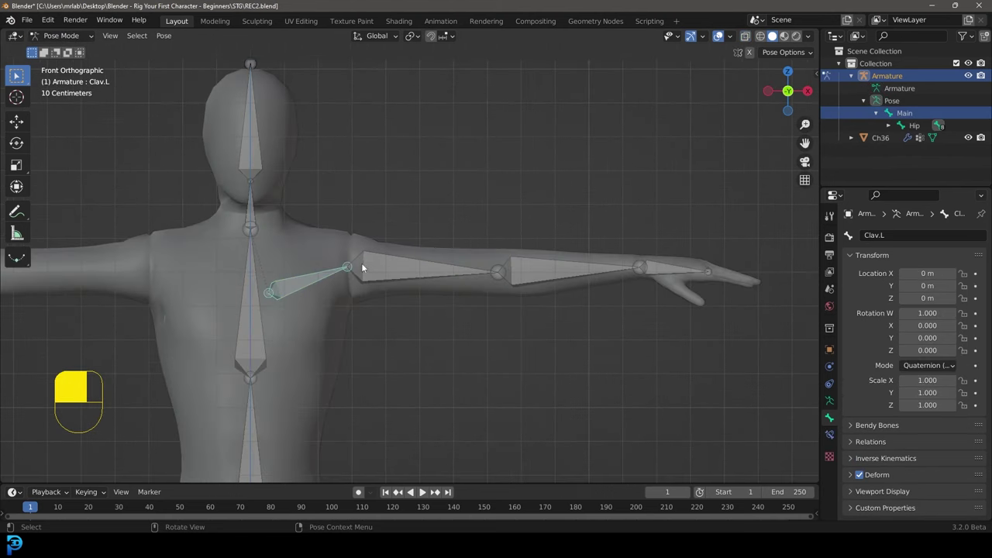
Select the left hand bone and bend the arm chain down to test its deformation.
drag(383, 270, 541, 277)
key(r)
click(542, 276)
drag(541, 277, 585, 429)
key(r)
click(585, 428)
key(r)
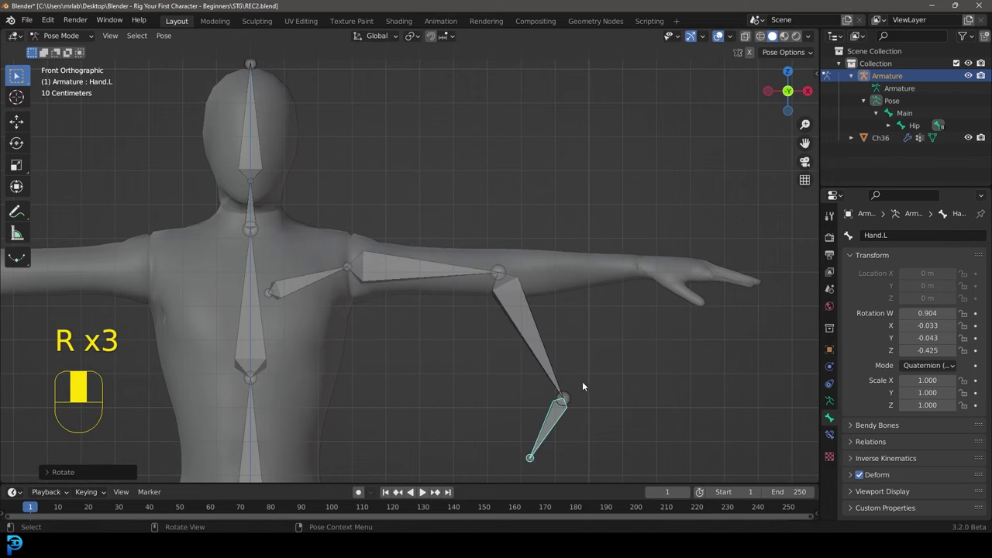
Undo the test rotations so the left arm returns to its rest pose.
key(ctrl+z)
key(ctrl+z)
key(ctrl+z)
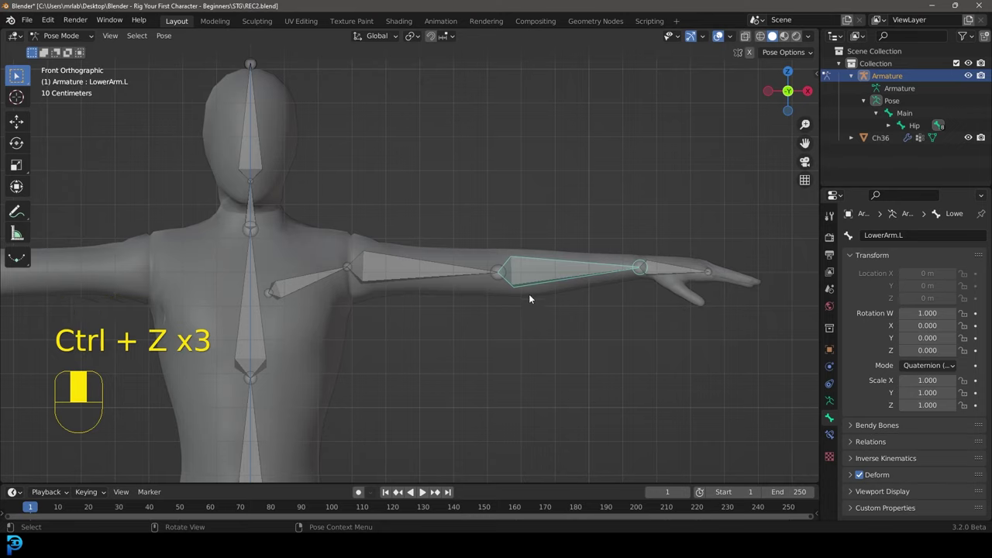
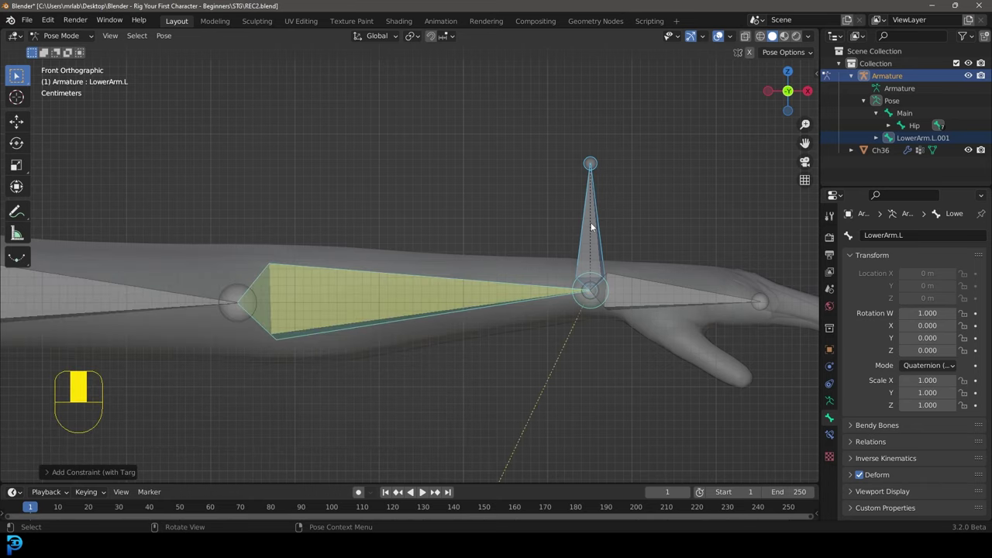
Drag the wrist control bone around to test the forearm's IK follow.
click(598, 224)
drag(596, 222, 377, 275)
drag(376, 275, 371, 280)
drag(370, 280, 409, 279)
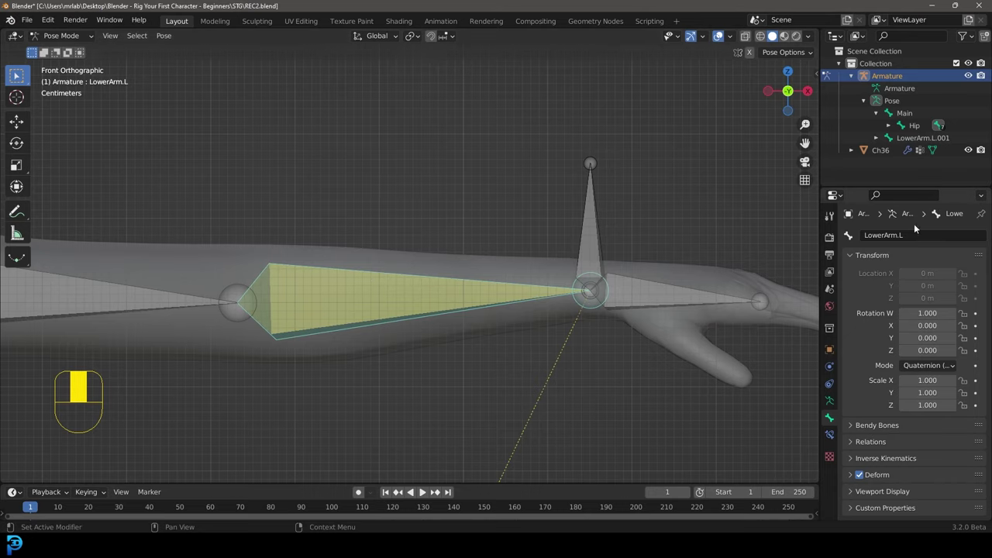
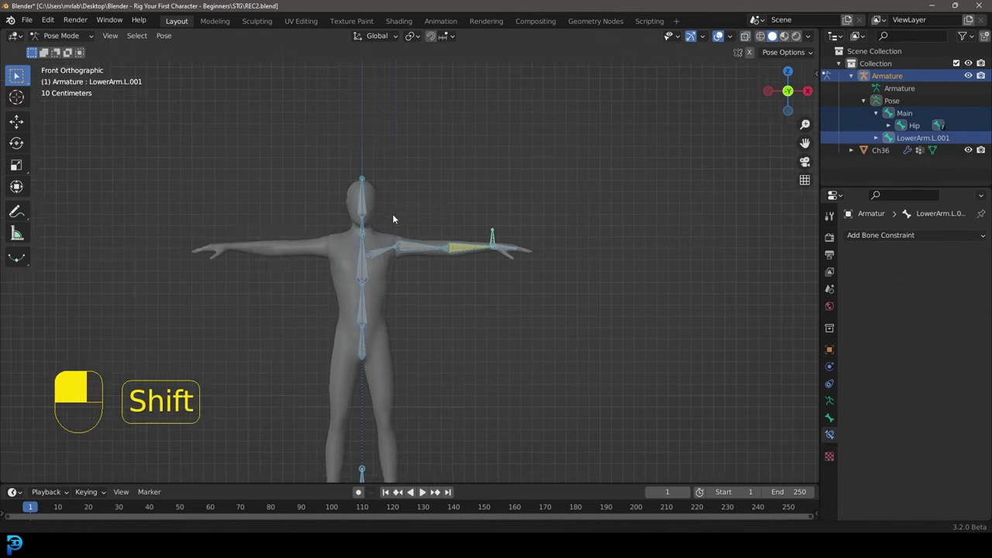
drag(408, 247, 407, 470)
key(r)
click(406, 470)
key(g)
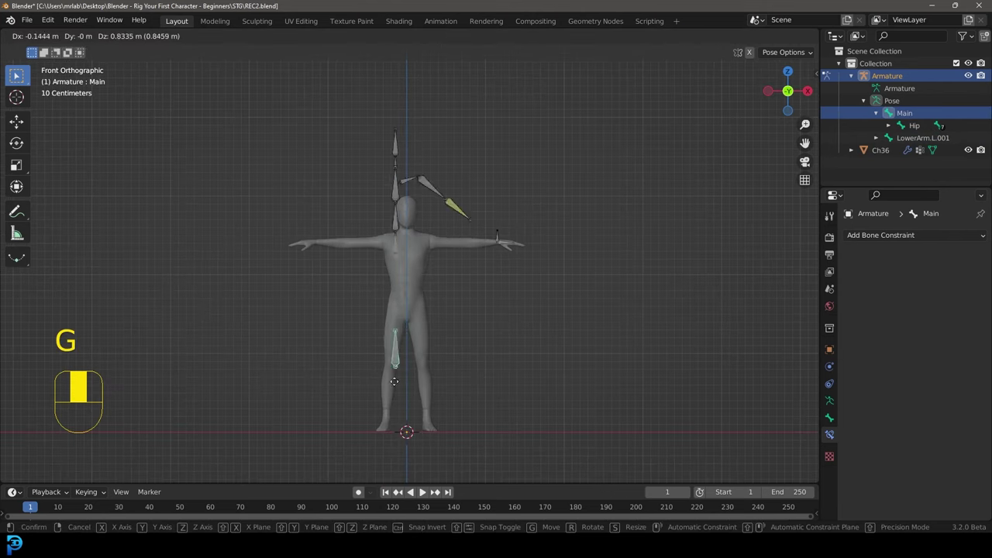
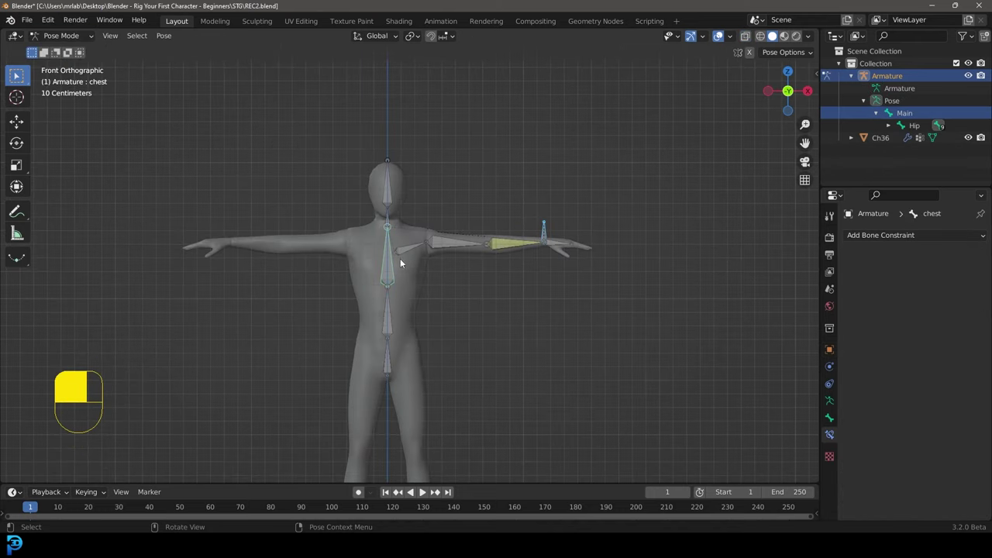
Move and rotate the IK control to bend the left arm as a test.
drag(392, 270, 388, 255)
key(r)
key(g)
drag(387, 255, 528, 336)
key(r)
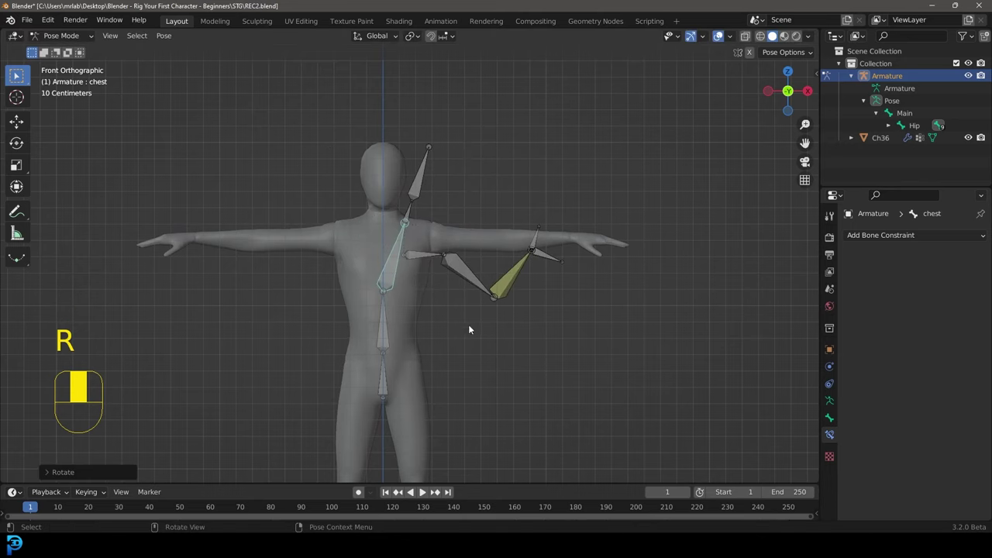
Select all bones, clear location and rotation to the T-pose, and face the character from the front.
key(a)
key(alt+g)
key(alt+r)
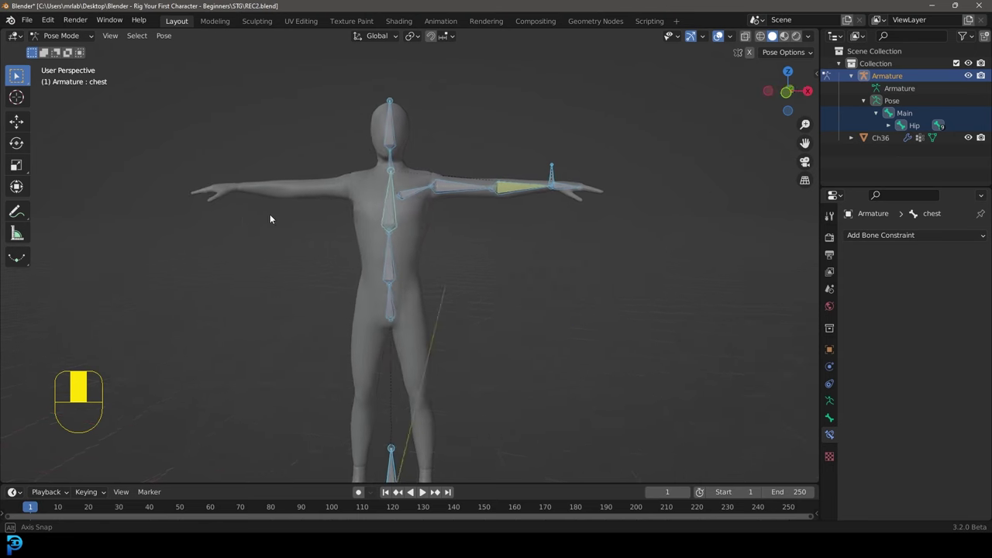
key(KP_1)
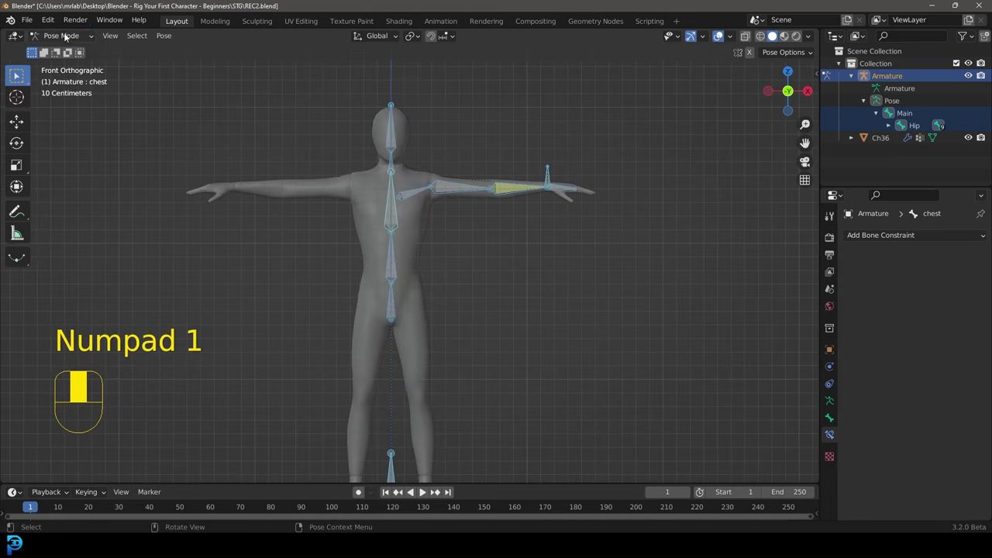
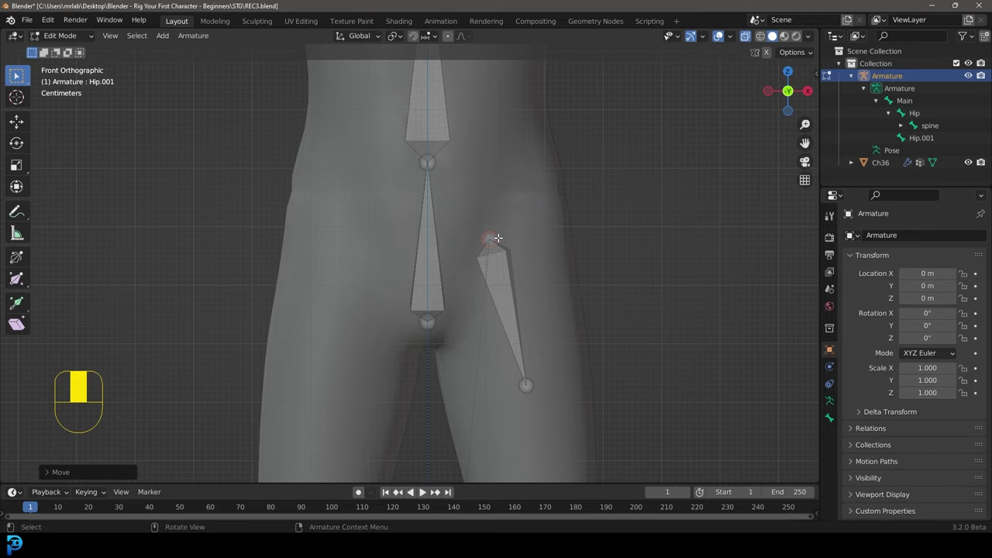
Position the new Hip.001 thigh bone toward the knee, checking side and front views.
key(KP_3)
key(g)
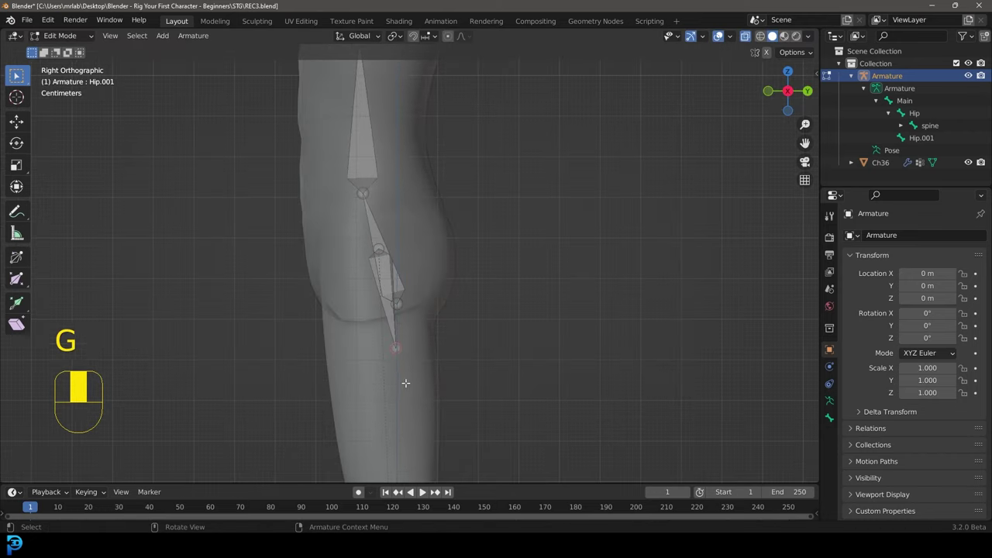
key(KP_1)
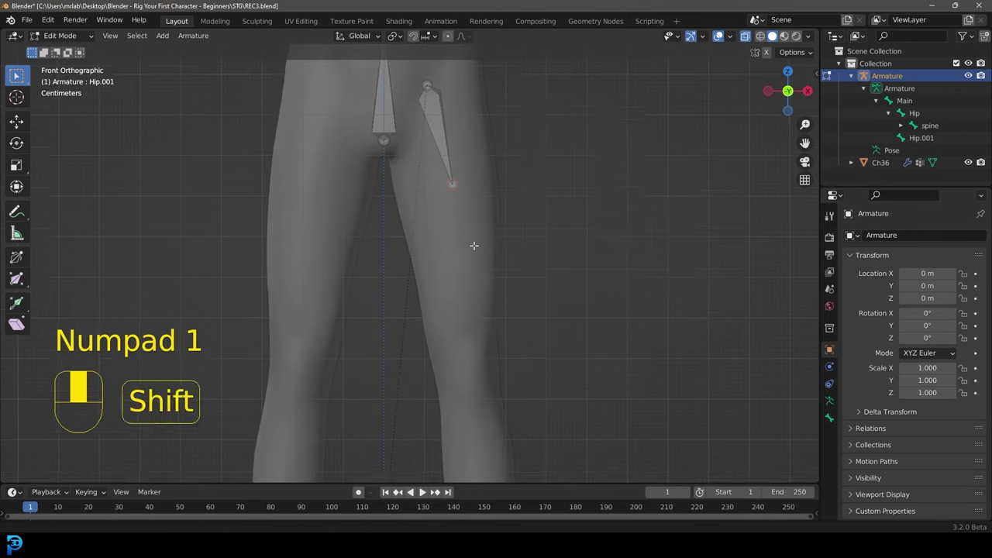
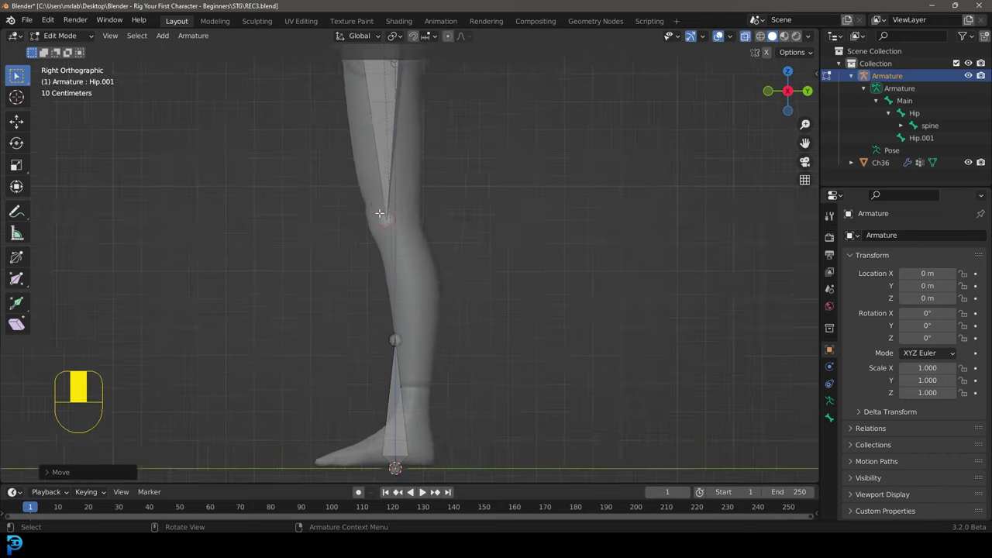
Extrude Hip.002 from the knee down to the ankle and adjust its bone roll.
key(e)
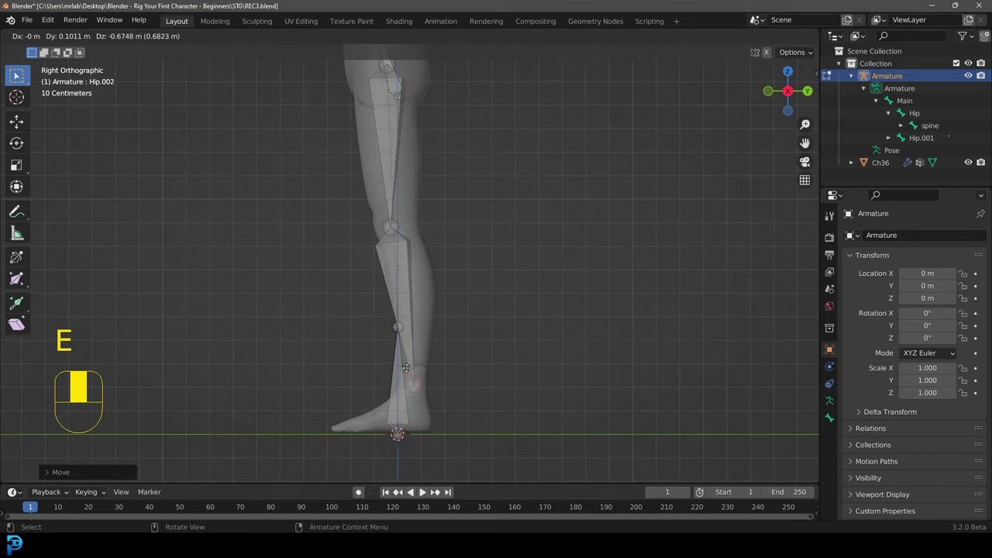
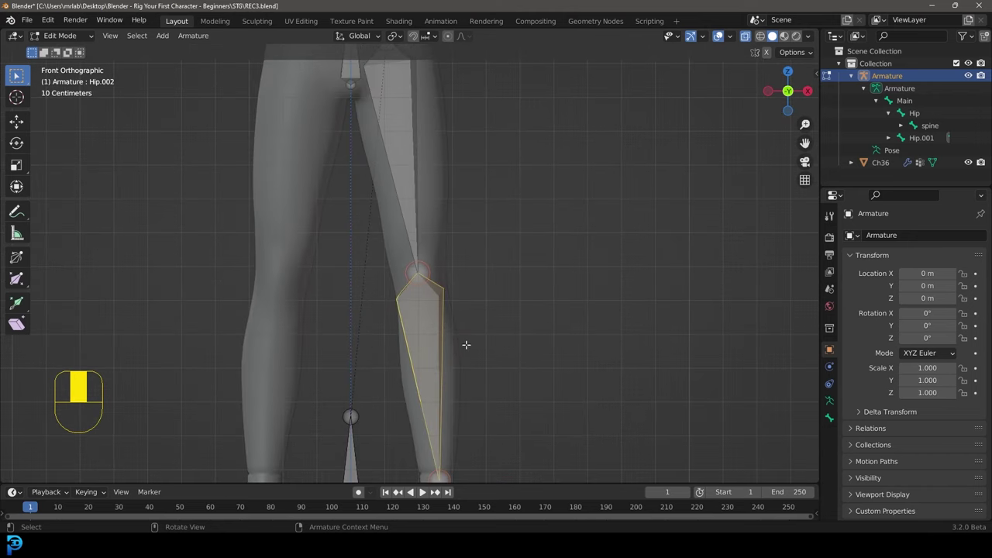
key(ctrl+r)
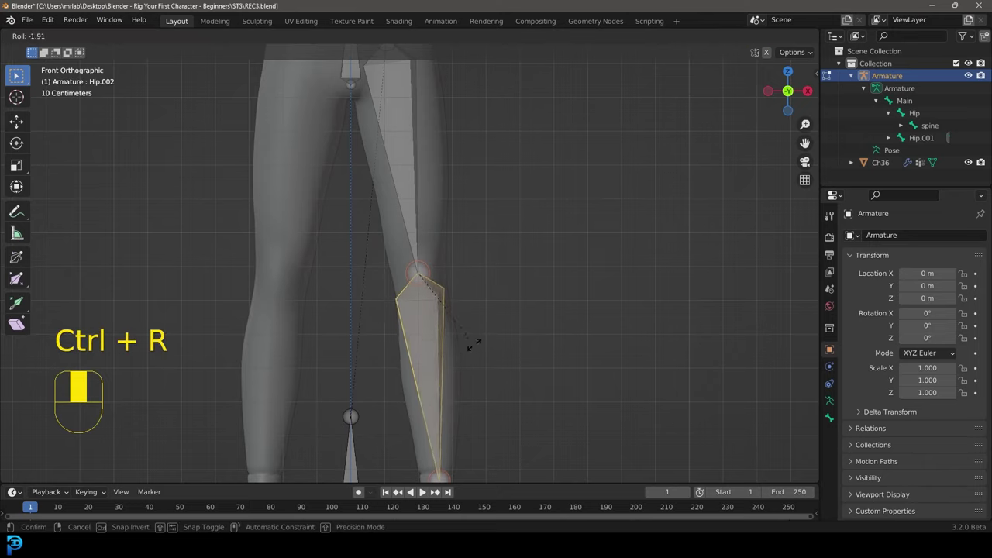
key(r)
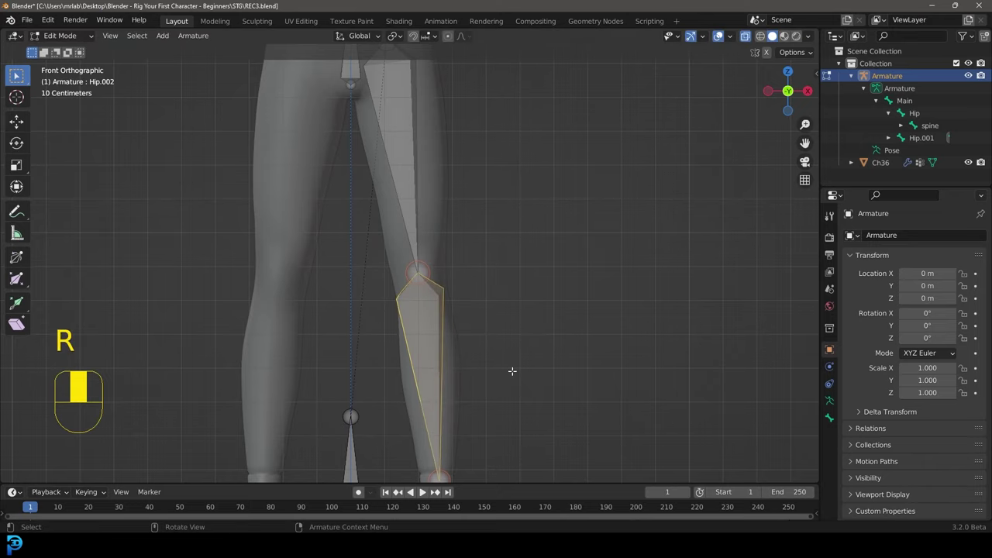
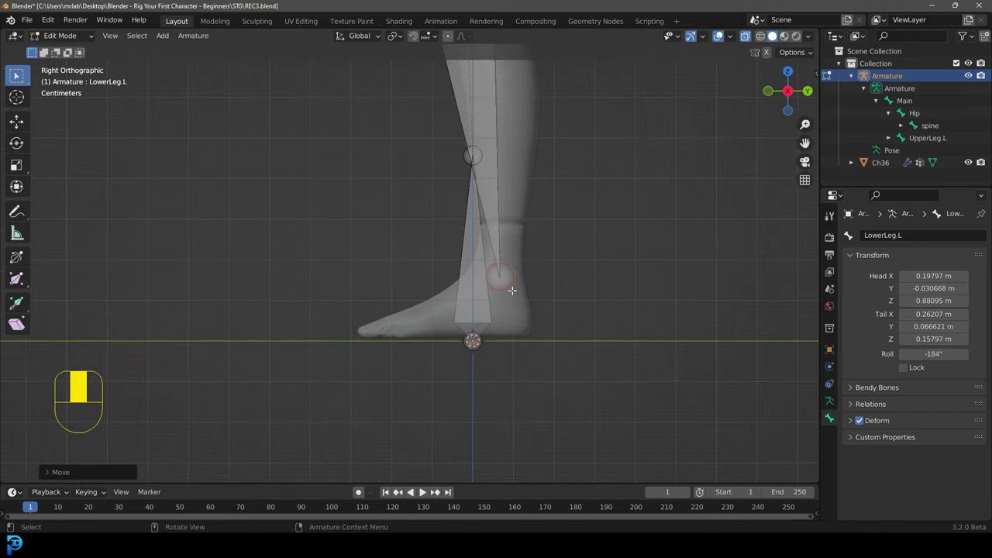
Extrude a foot bone from the left ankle, stretch its tail toward the toes and adjust its roll.
key(e)
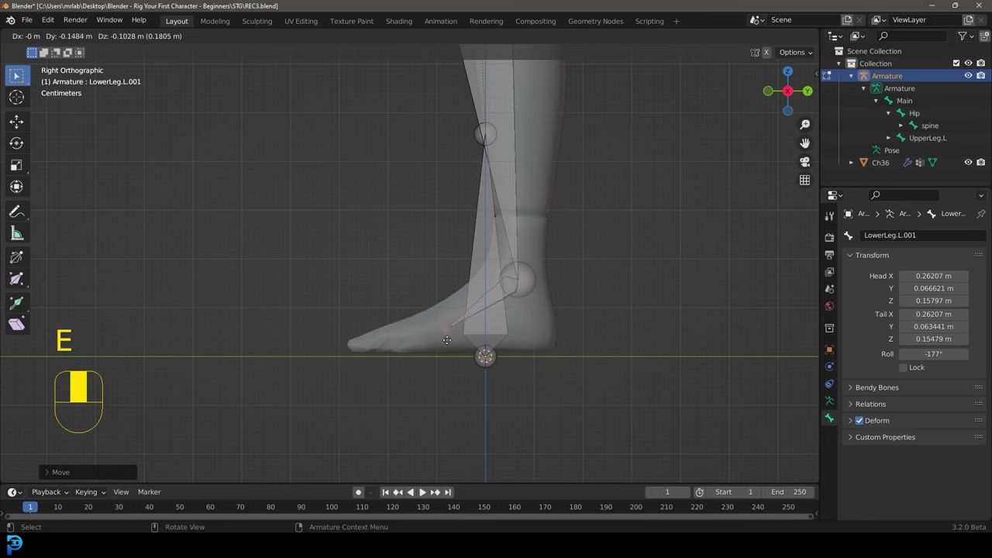
key(e)
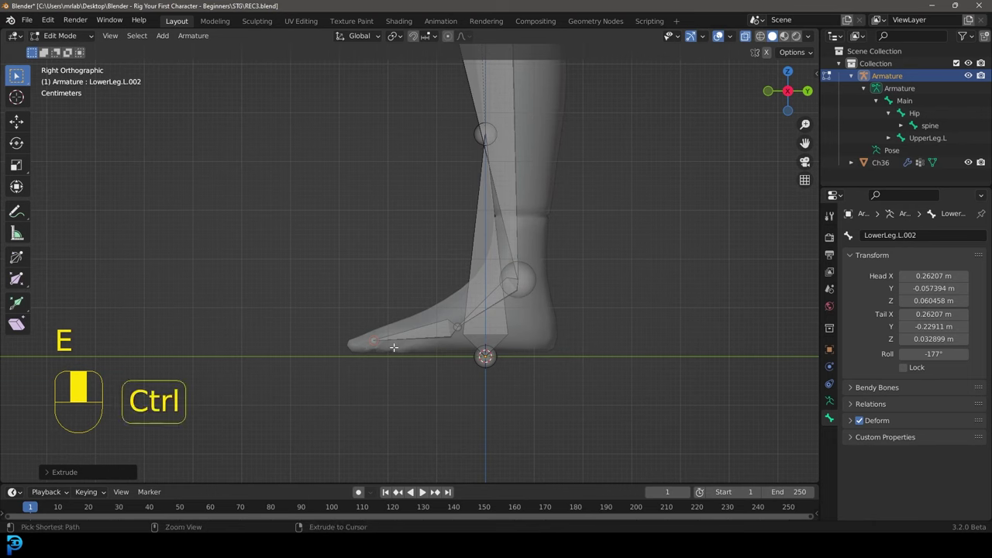
key(ctrl+z)
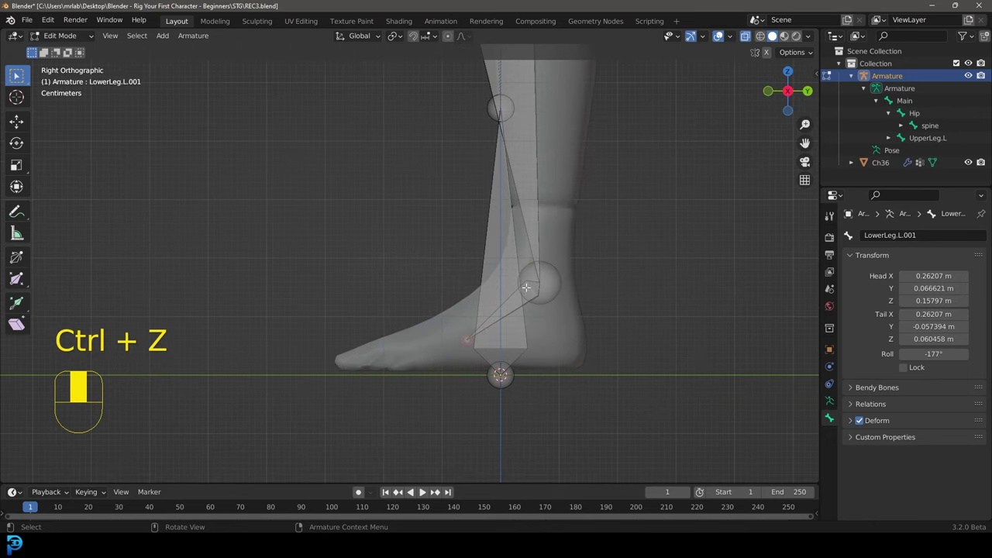
key(g)
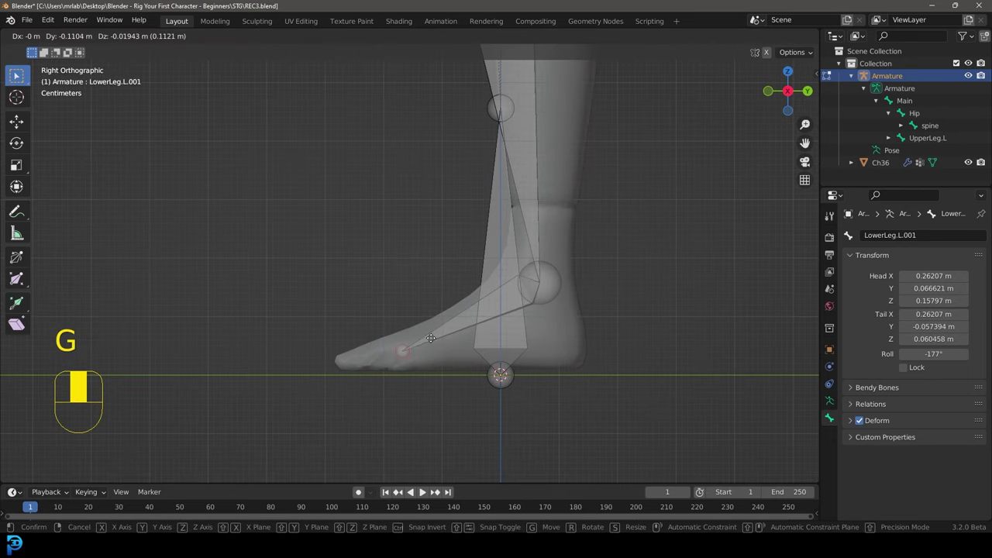
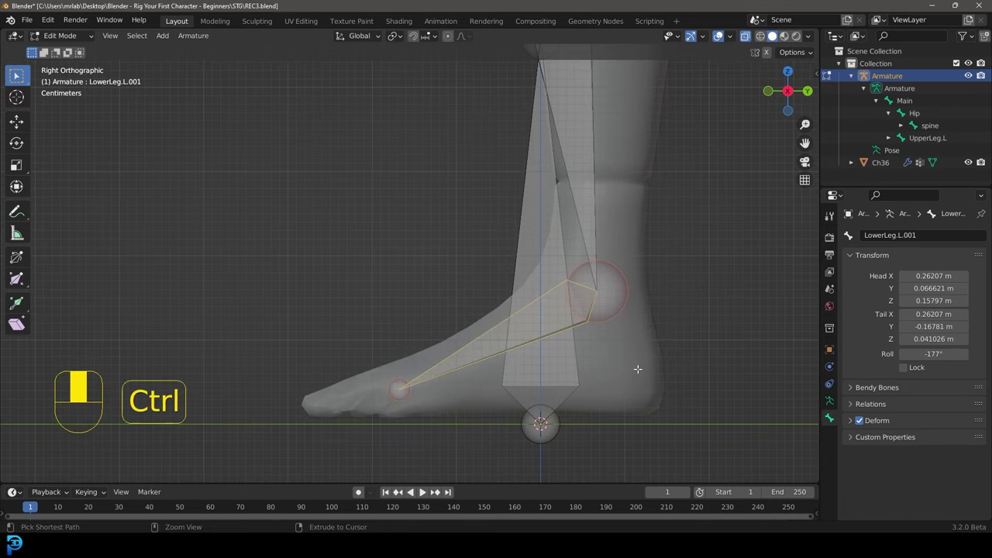
key(ctrl+r)
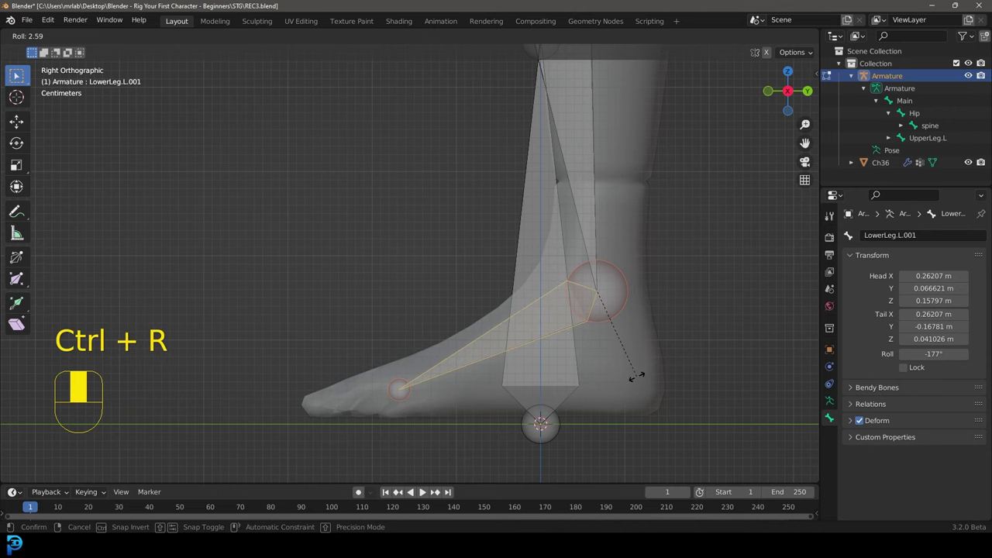
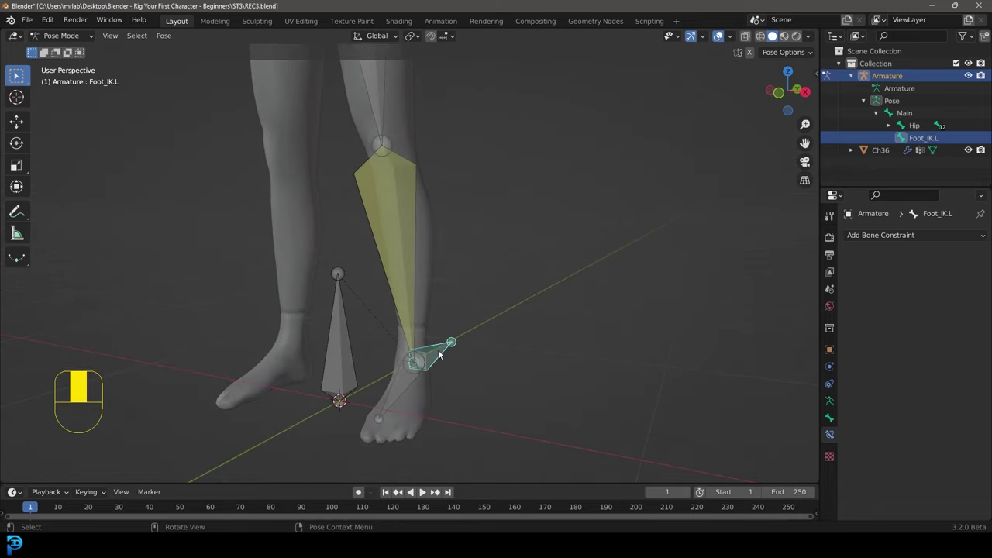
key(g)
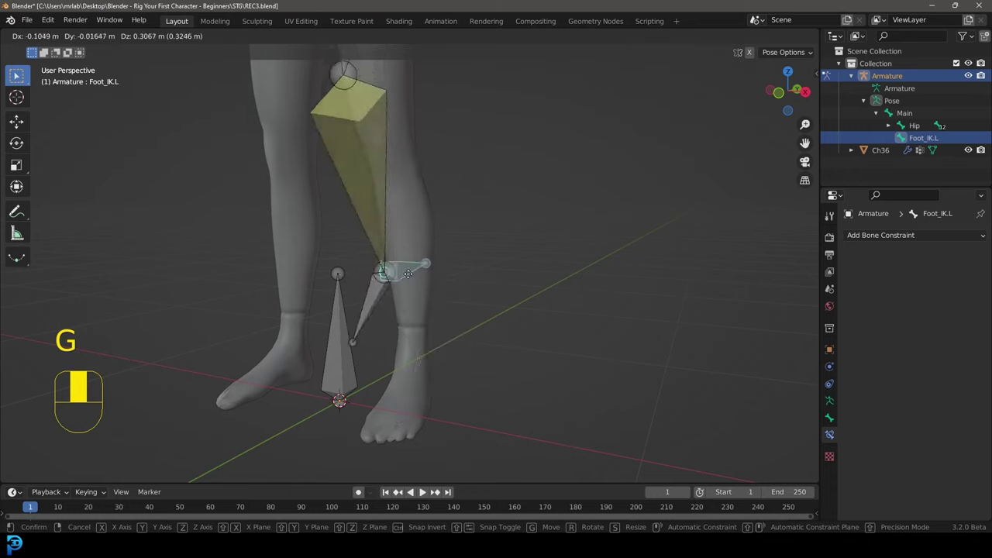
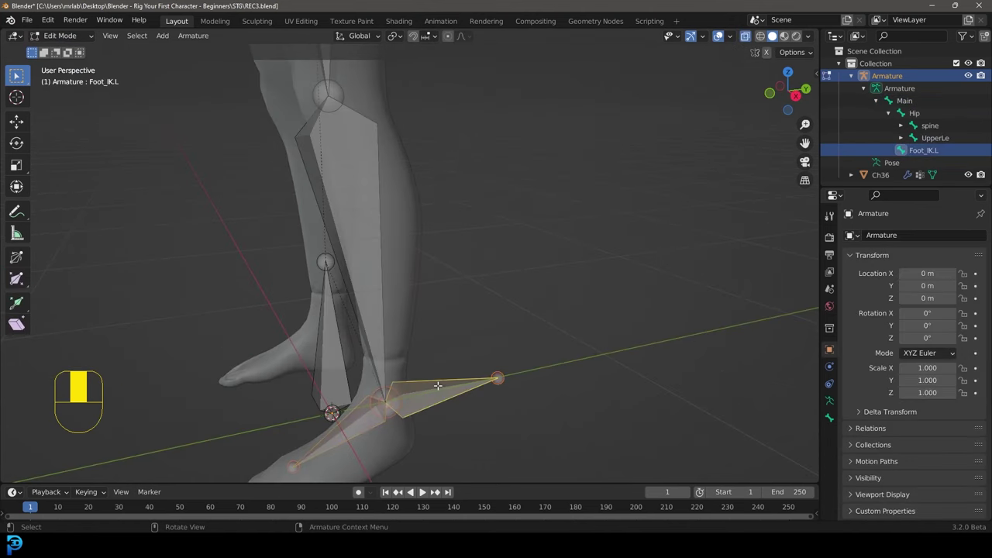
key(ctrl+p)
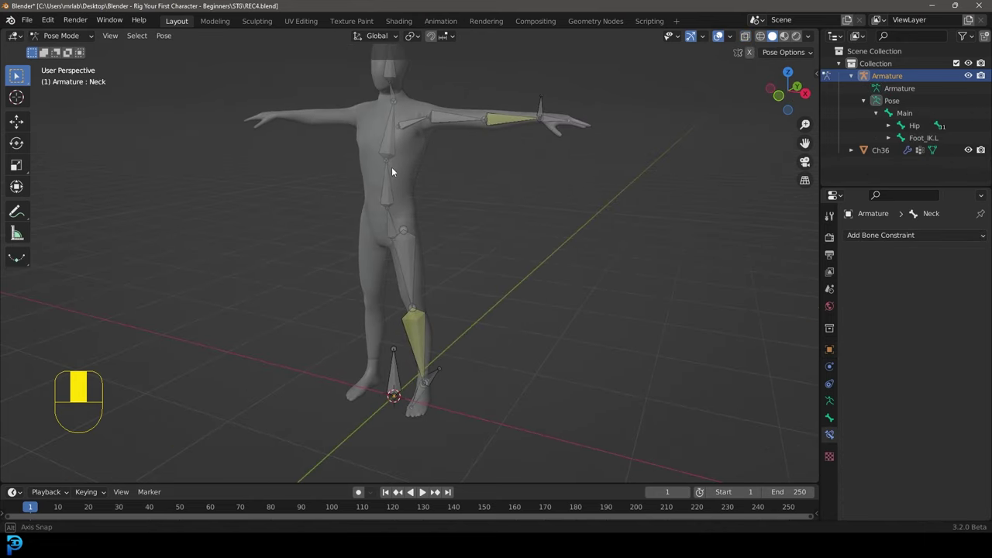
Test the Hand_IK.L control by dragging it in Pose Mode so the left arm folds upward.
key(g)
key(g)
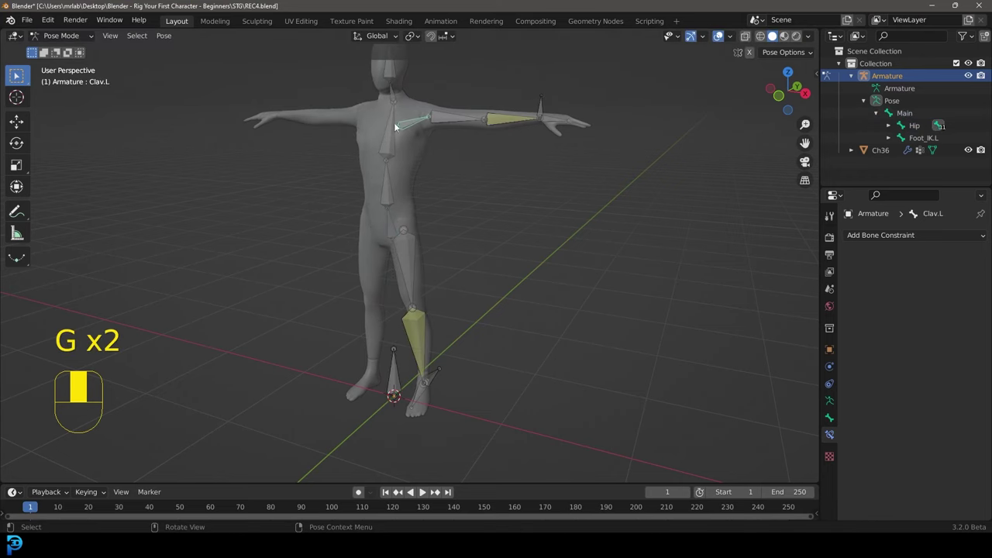
key(r)
click(545, 105)
key(g)
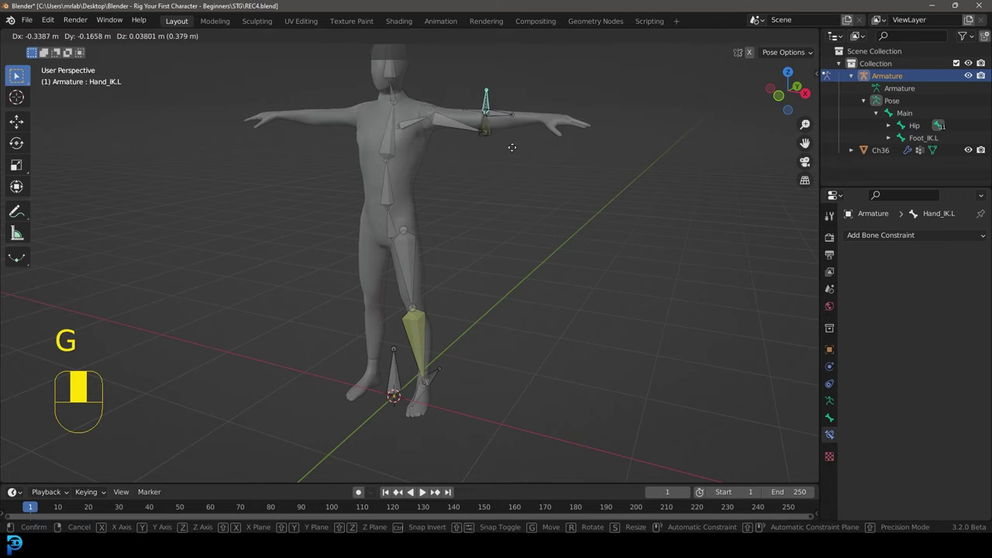
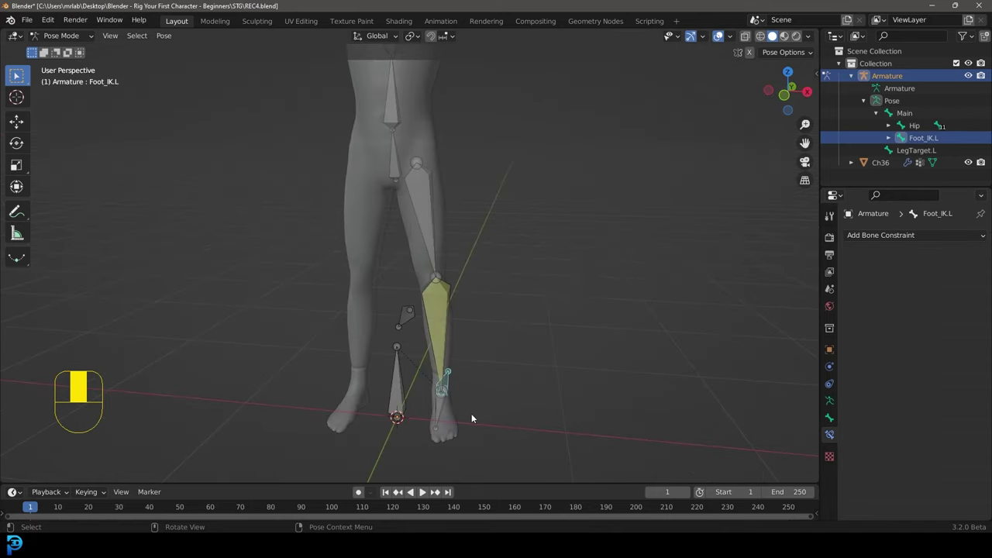
Test-drag the foot control and the LegTarget.L knee pole, then select the left foot bone at rest.
key(g)
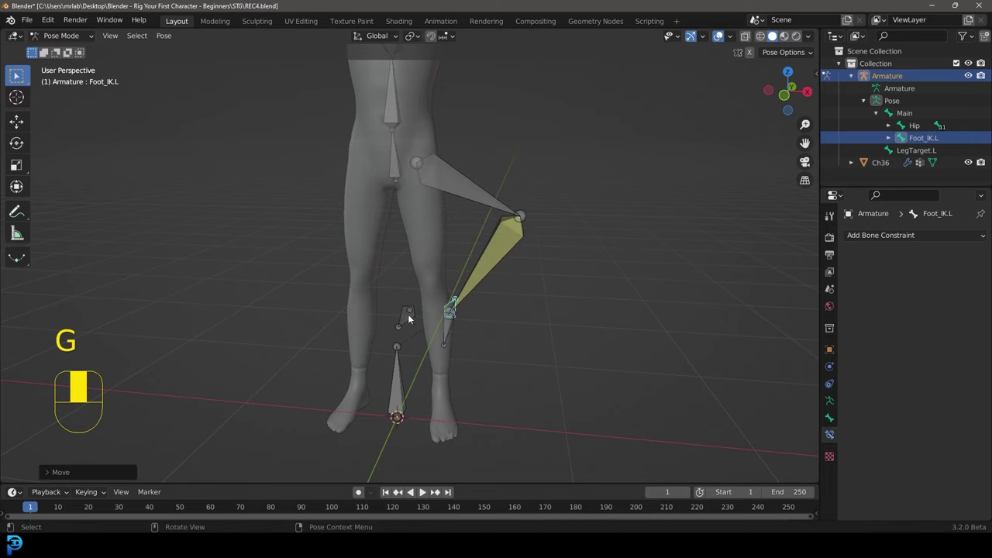
key(g)
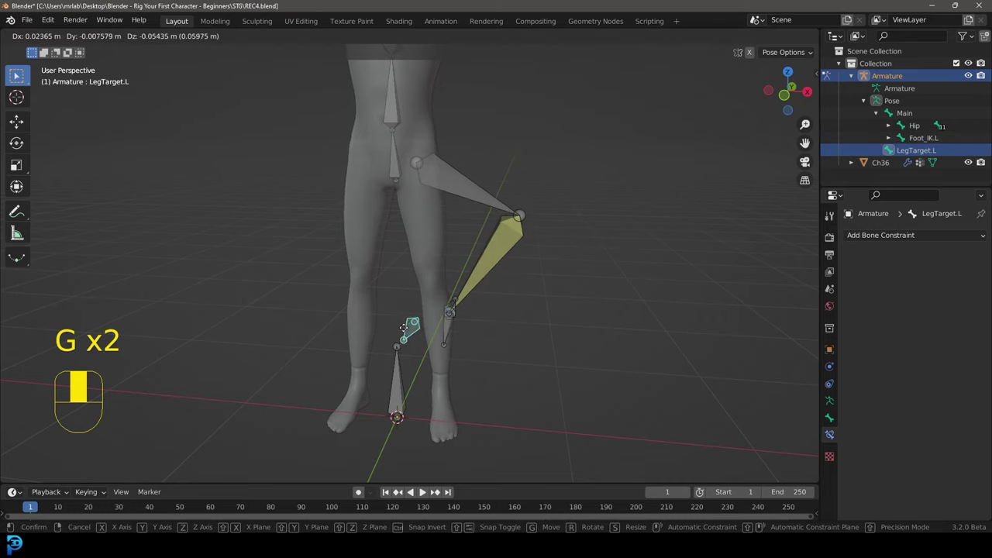
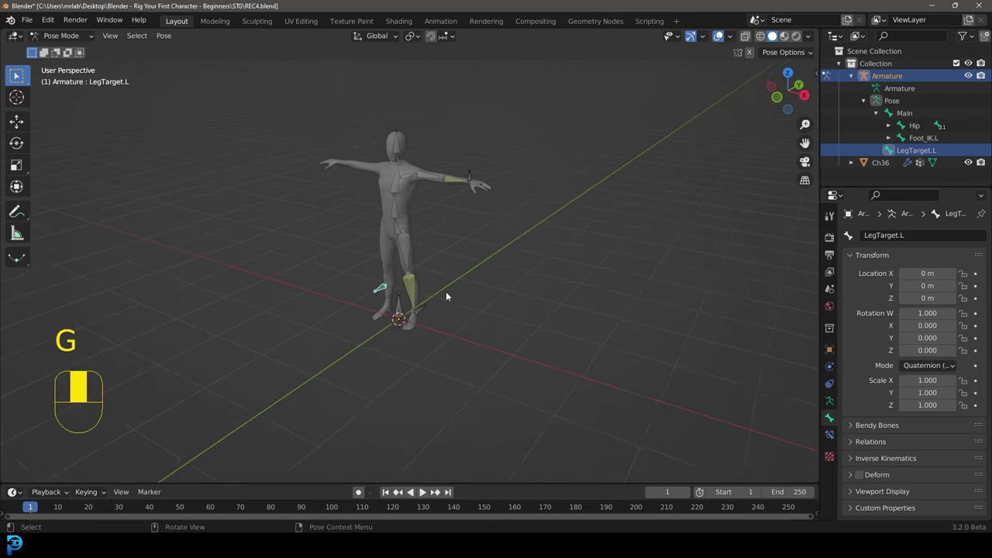
click(414, 355)
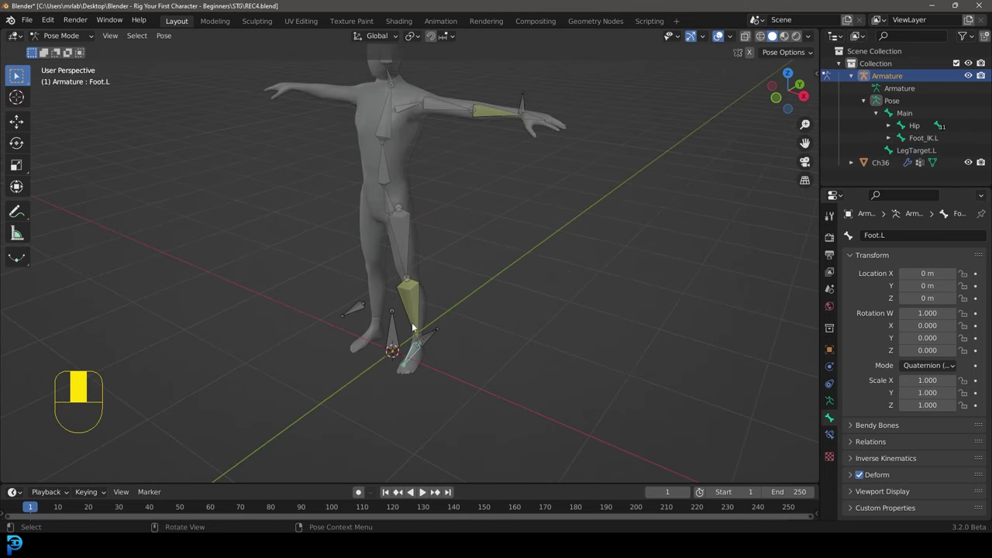
Select the left leg's Hip bone and turn the view to face the character from the front.
drag(414, 322, 379, 162)
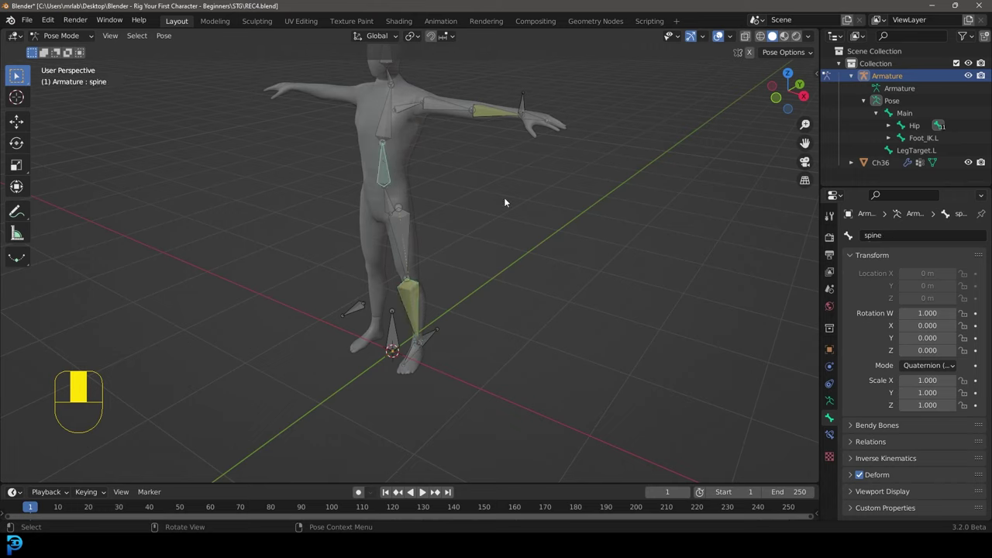
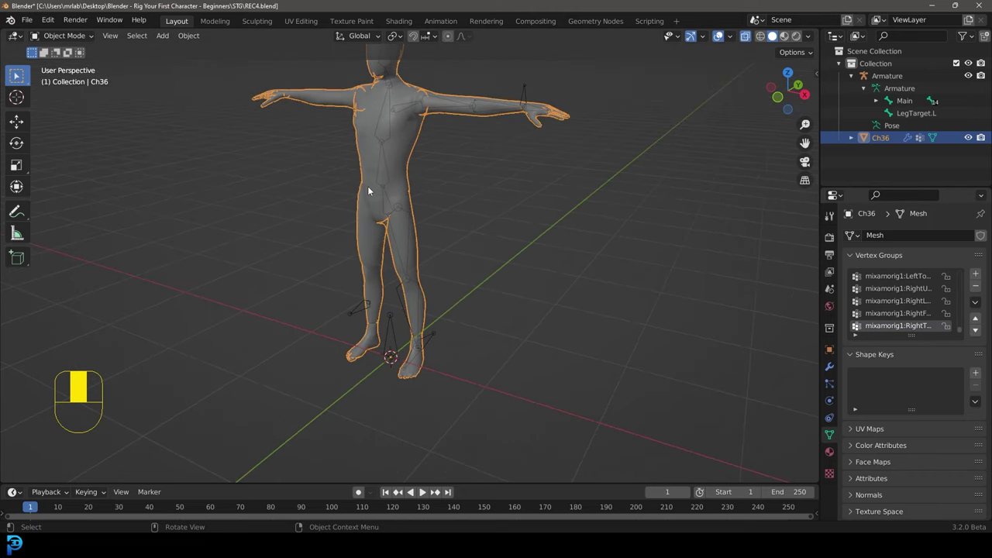
drag(73, 41, 413, 134)
drag(413, 134, 980, 306)
drag(980, 306, 434, 158)
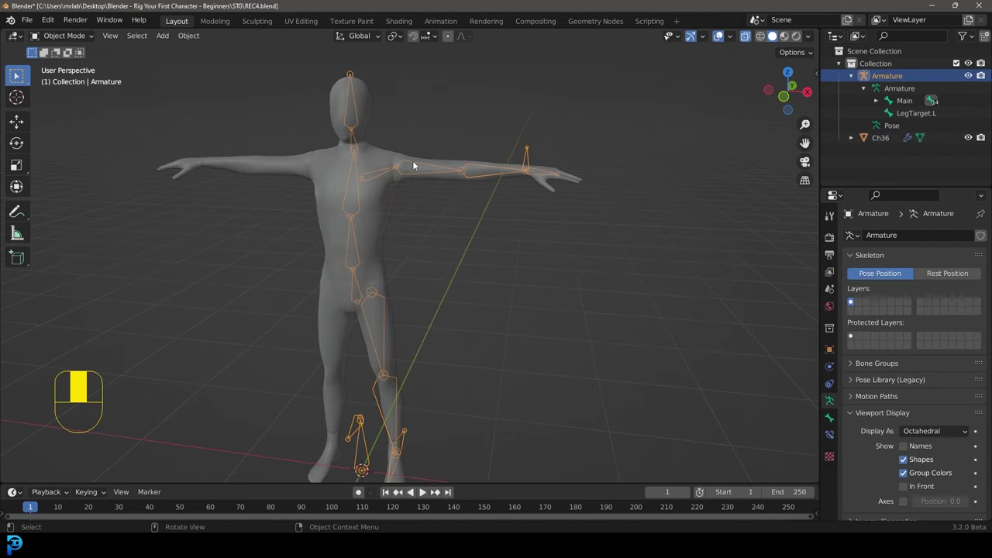
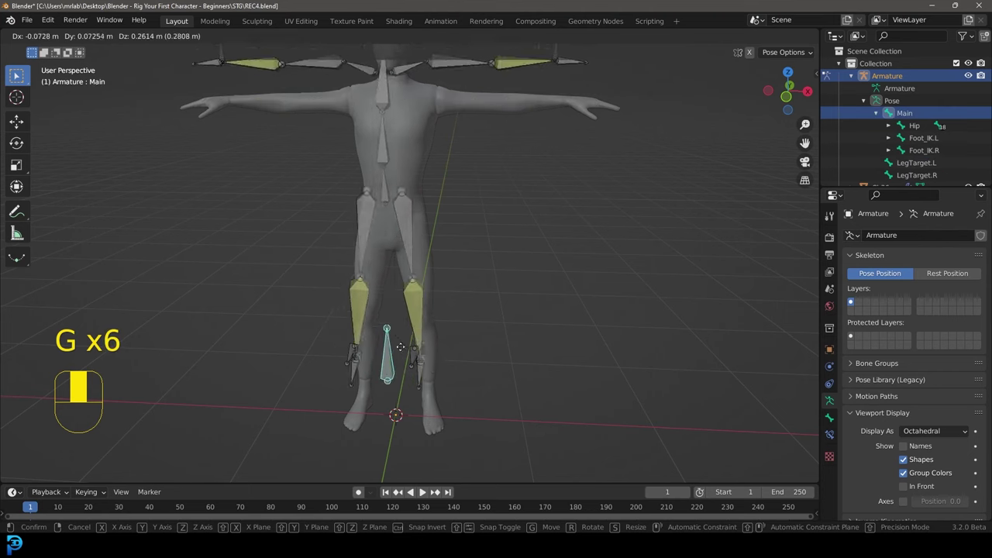
key(g)
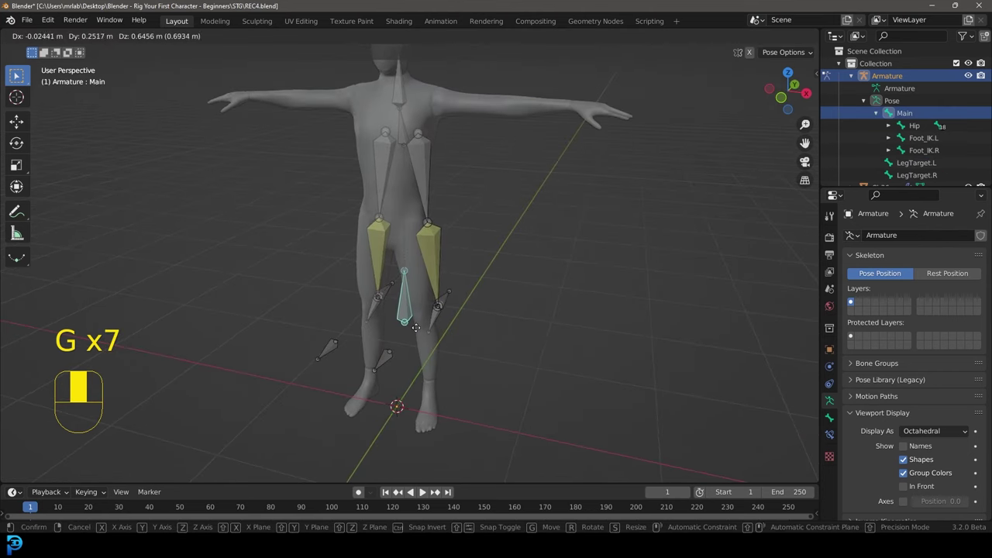
key(g)
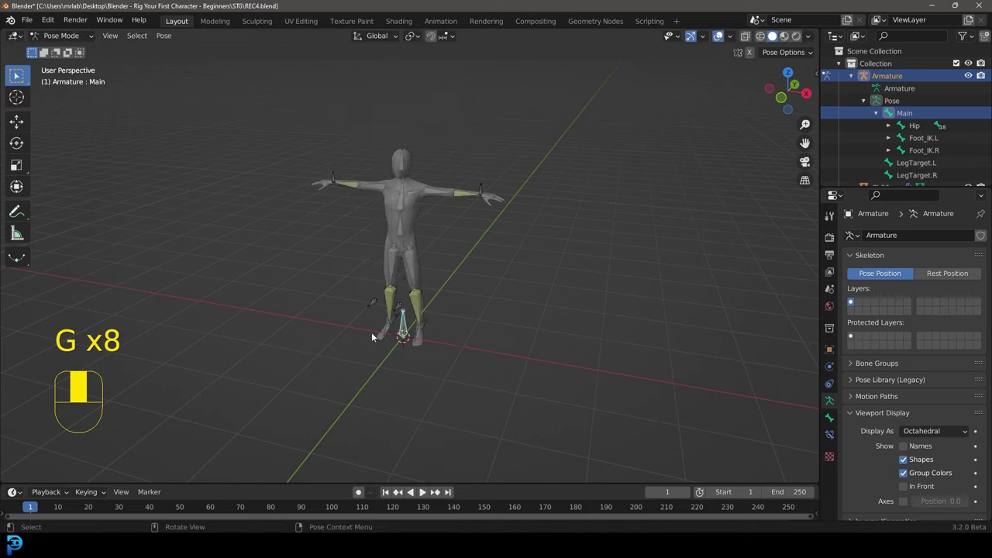
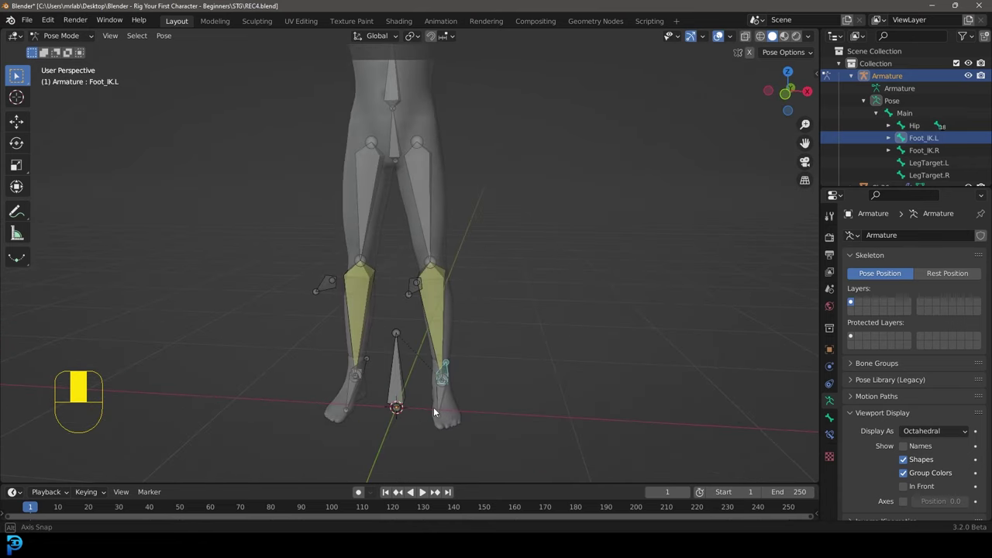
Rotate Foot_IK.L to test the left foot, then clear location, rotation and scale on all bones back to rest.
key(r)
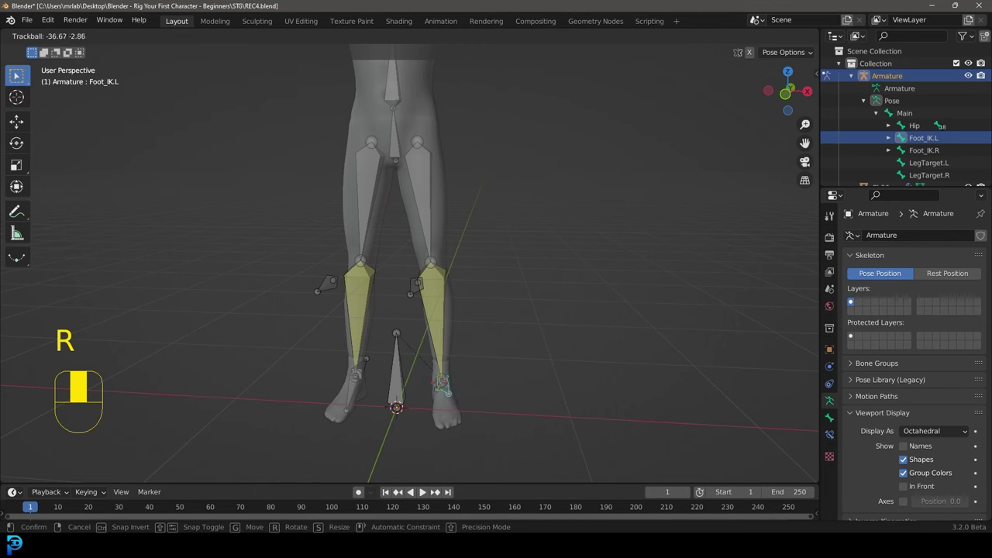
key(g)
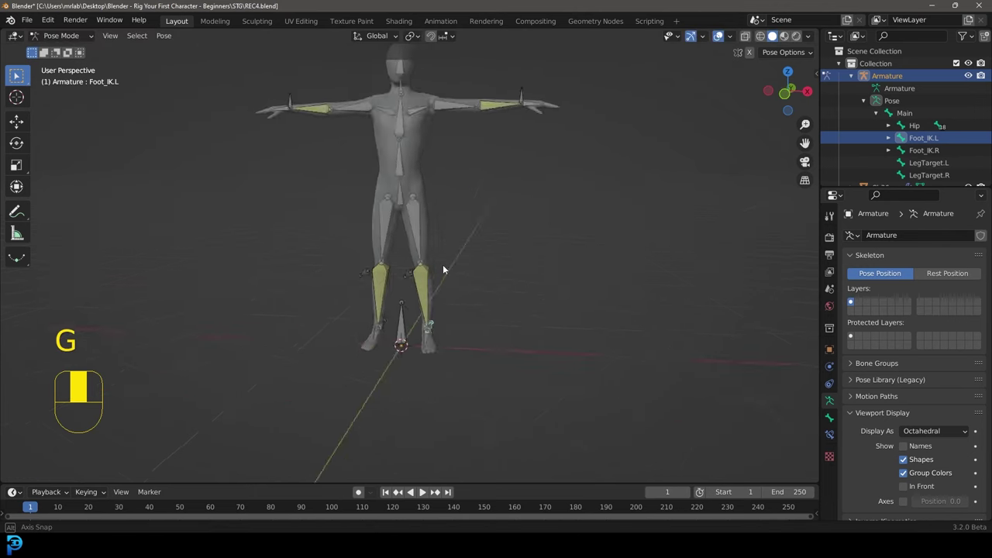
key(a)
key(alt+g)
key(alt+r)
key(alt+s)
key(alt+a)
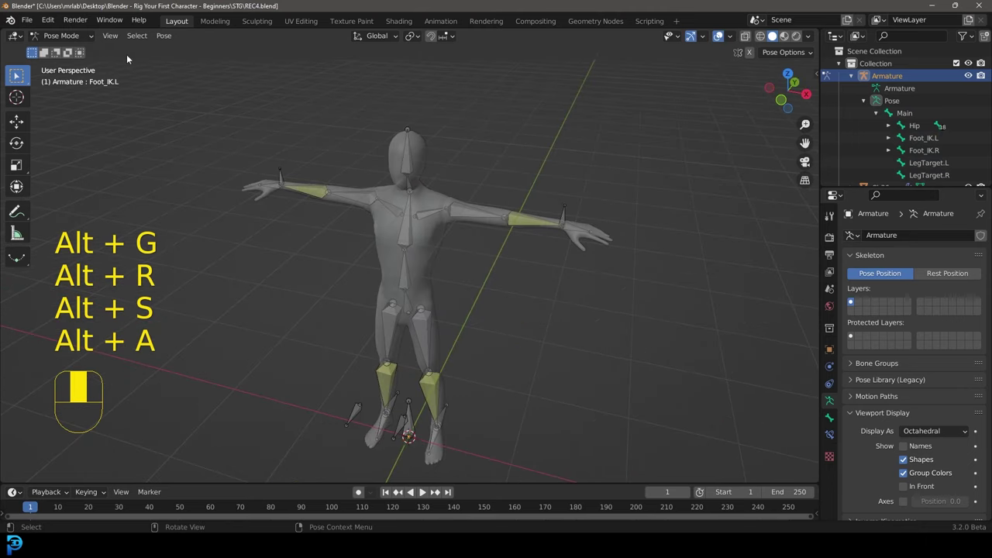
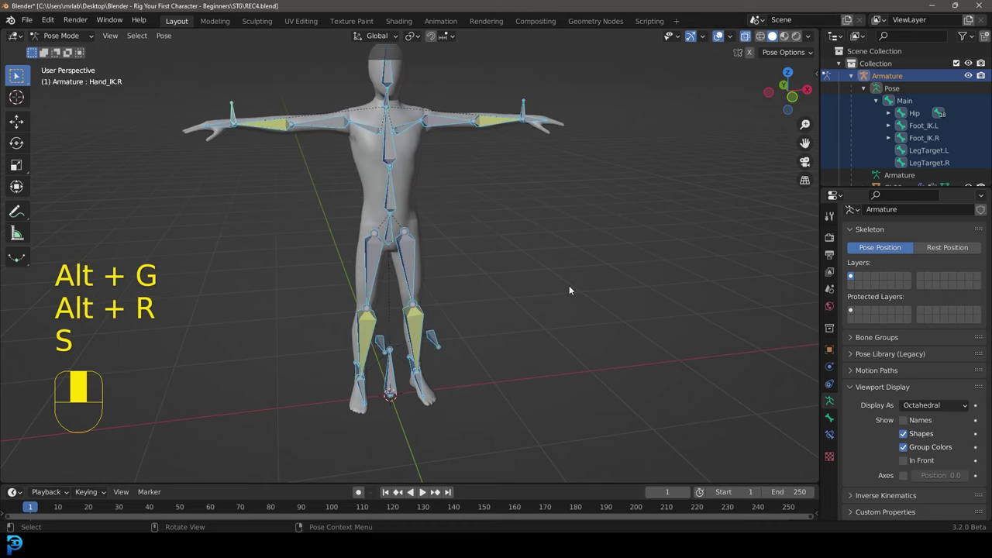
Leave Pose Mode for Object Mode with the armature active and zoom in on the upper body.
drag(573, 292, 64, 42)
key(alt+s)
drag(64, 42, 374, 141)
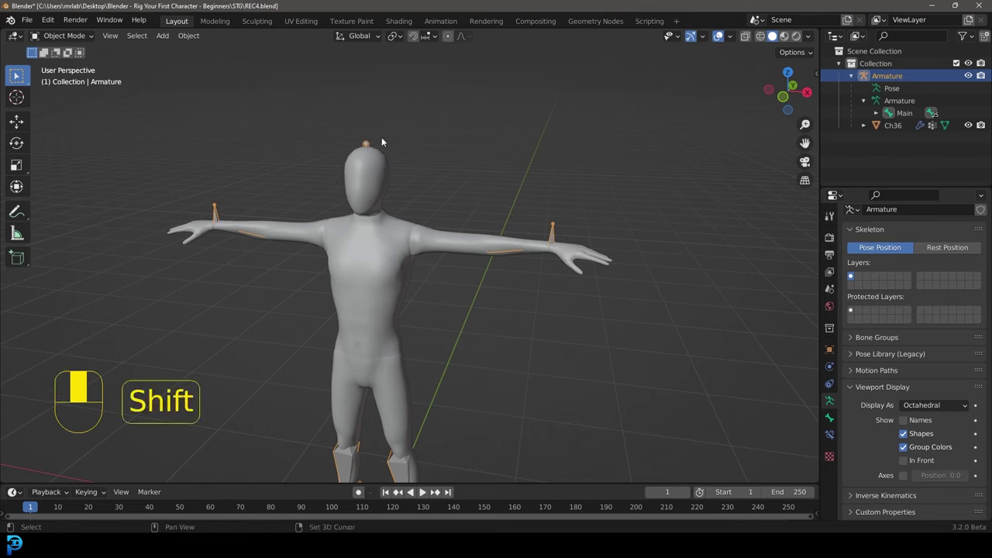